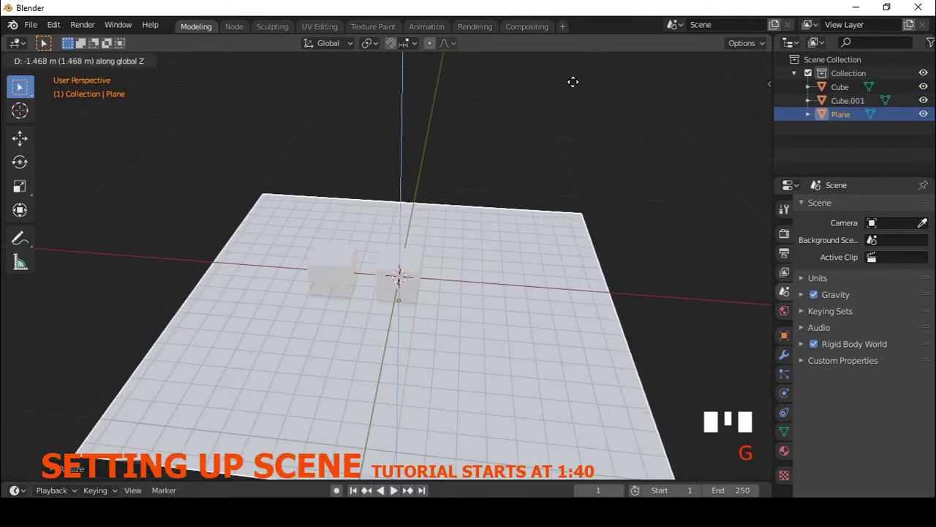
# Frame the two cubes from the front and add a cylinder mesh beside them with Shift+A
pyautogui.scroll(-3)
pyautogui.press('KP_4')
pyautogui.press('KP_1')
pyautogui.scroll(3)
pyautogui.moveTo(500, 262); pyautogui.dragTo(275, 338)
pyautogui.press('g')
pyautogui.moveTo(387, 314); pyautogui.dragTo(398, 283)
pyautogui.rightClick(317, 312)
pyautogui.press('shift+a')
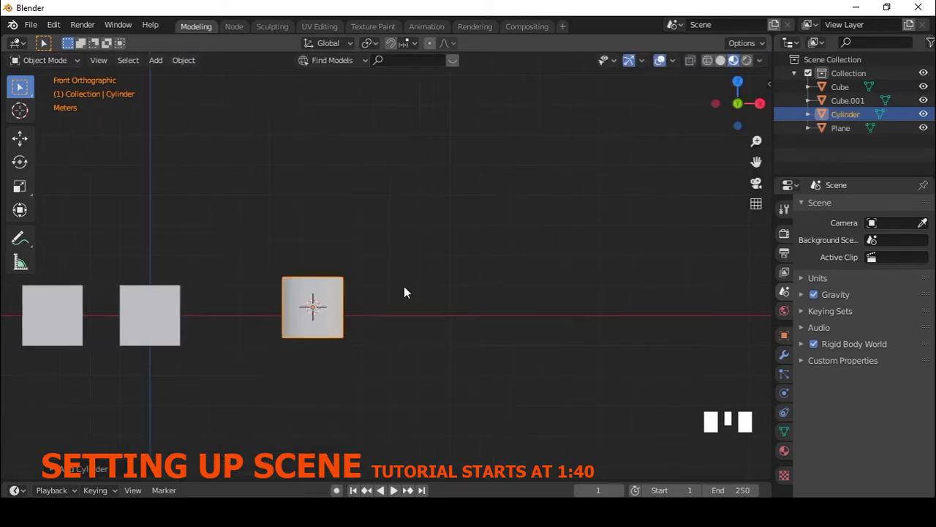
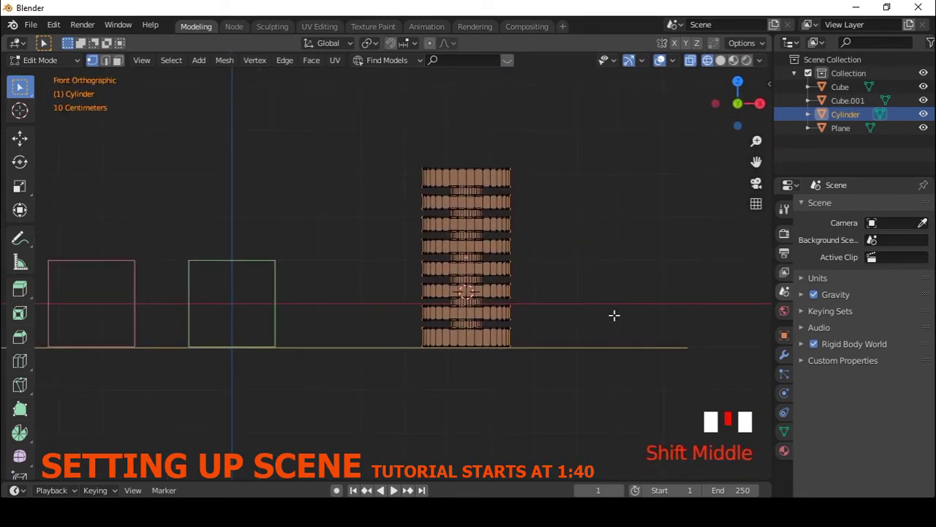
# Edit the cylinder in Edit Mode, extruding its cuts into stacked horizontal bands
pyautogui.press('Tab')
pyautogui.moveTo(630, 272); pyautogui.dragTo(532, 253)
pyautogui.scroll(-3)
pyautogui.moveTo(465, 244); pyautogui.dragTo(545, 286)
pyautogui.click(545, 287)
pyautogui.press('Tab')
pyautogui.press('e')
pyautogui.press('Tab')
pyautogui.moveTo(631, 232); pyautogui.dragTo(577, 253)
# Add a cube beneath the others and scale it on X/Y into a wide flat slab
pyautogui.press('shift+a')
pyautogui.press('g')
pyautogui.press('alt+g')
pyautogui.moveTo(394, 303); pyautogui.dragTo(382, 261)
pyautogui.press('s')
pyautogui.press('s')
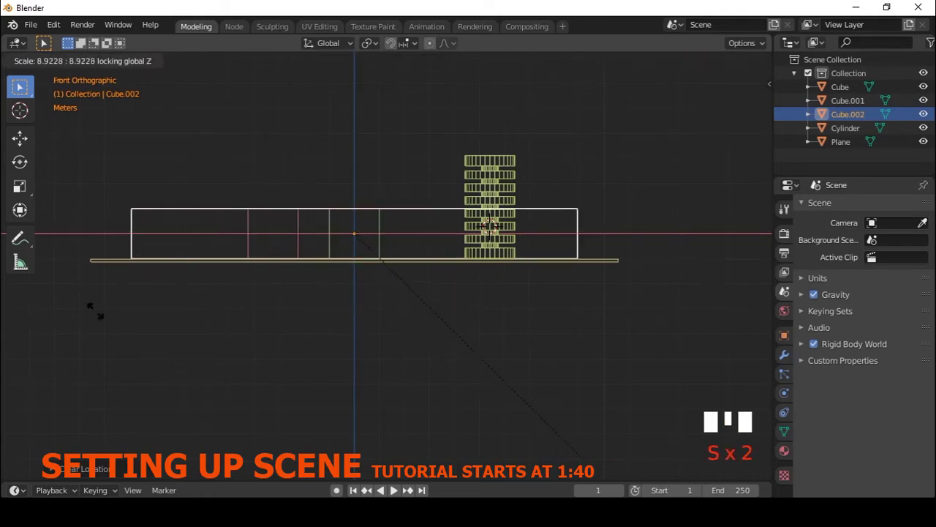
pyautogui.press('g')
pyautogui.scroll(-3)
pyautogui.moveTo(579, 308); pyautogui.dragTo(470, 314)
pyautogui.scroll(3)
pyautogui.moveTo(365, 210); pyautogui.dragTo(399, 228)
# From top view, add a second cylinder where the banded cylinder stands
pyautogui.press('KP_7')
pyautogui.scroll(3)
pyautogui.moveTo(433, 307); pyautogui.dragTo(419, 275)
pyautogui.press('shift+a')
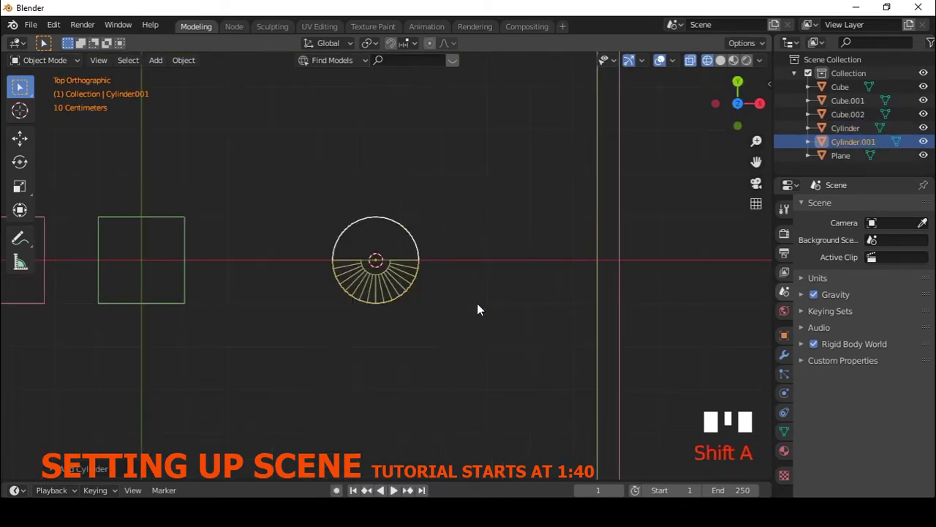
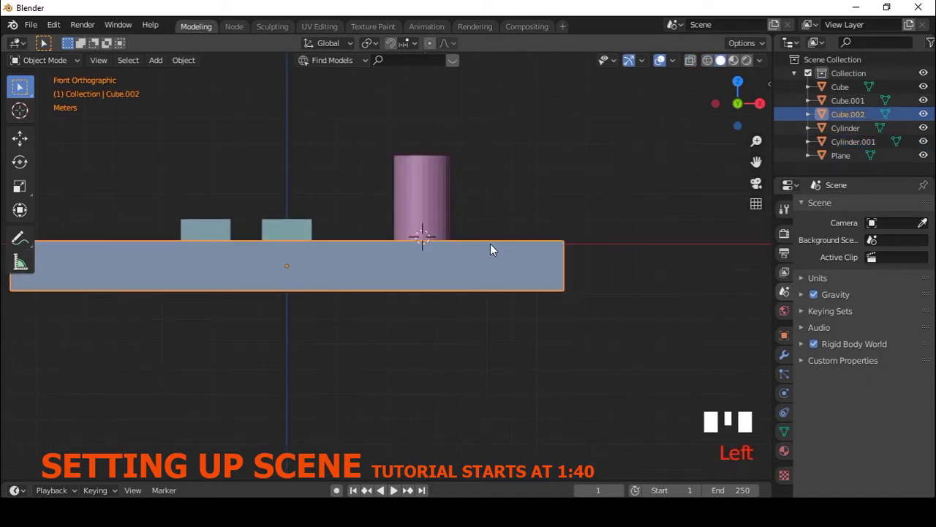
# Nudge the flat slab along the X axis
pyautogui.moveTo(415, 252); pyautogui.dragTo(519, 278)
pyautogui.scroll(-3)
pyautogui.moveTo(512, 283); pyautogui.dragTo(488, 326)
pyautogui.press('g')
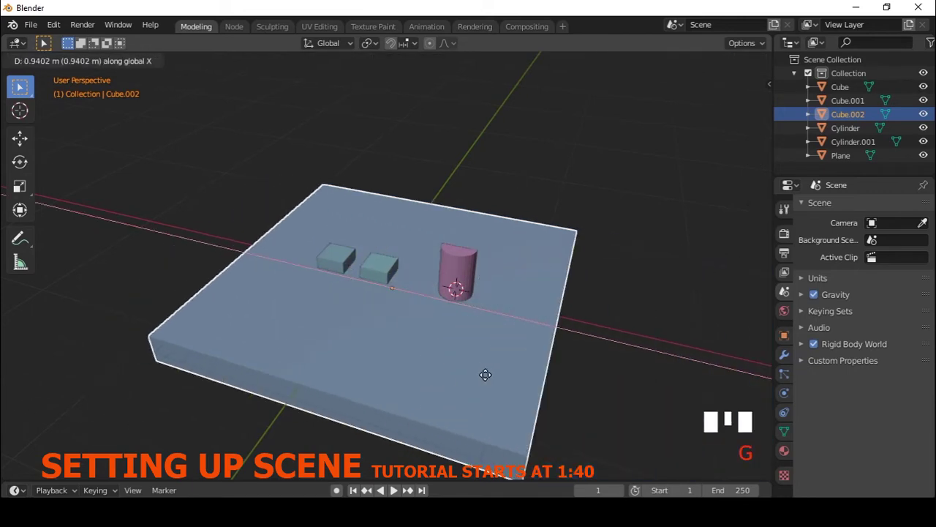
pyautogui.moveTo(505, 363); pyautogui.dragTo(391, 224)
# Select both cubes and both cylinders and hide them with H
pyautogui.click(390, 224)
pyautogui.click(335, 222)
pyautogui.click(460, 192)
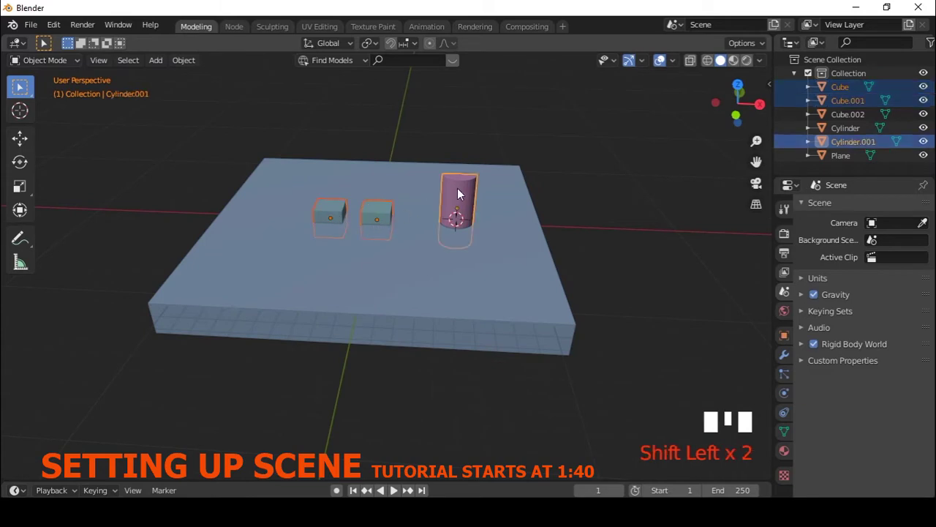
pyautogui.press('h')
pyautogui.click(462, 197)
pyautogui.press('h')
pyautogui.click(522, 257)
pyautogui.press('g')
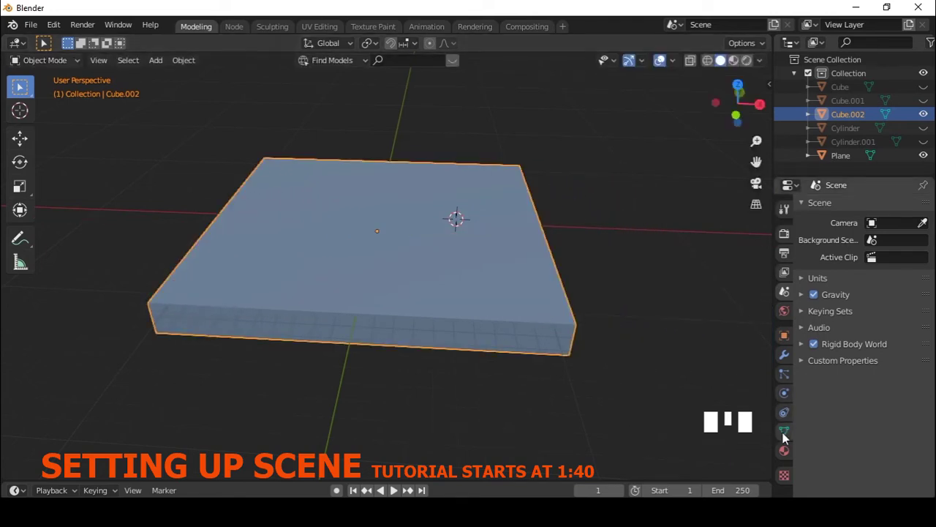
# Add a modifier to the Plane with Cube.002 as its target object
pyautogui.moveTo(789, 450); pyautogui.dragTo(543, 257)
pyautogui.press('g')
pyautogui.click(789, 343)
pyautogui.scroll(-3)
pyautogui.moveTo(836, 486); pyautogui.dragTo(863, 457)
pyautogui.scroll(-3)
pyautogui.moveTo(902, 444); pyautogui.dragTo(910, 411)
pyautogui.press('g')
pyautogui.click(496, 303)
pyautogui.click(792, 364)
pyautogui.moveTo(870, 216); pyautogui.dragTo(921, 317)
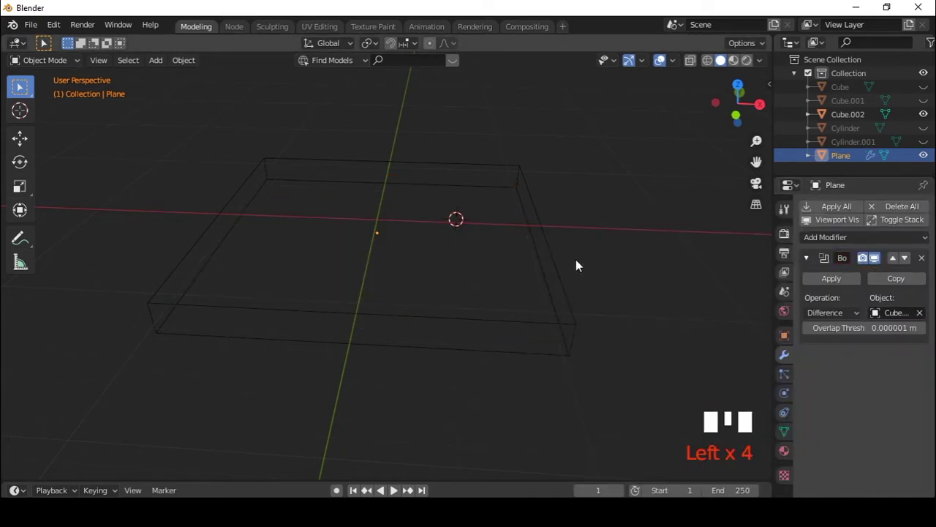
# Move the slab Cube.002 off to one side along X
pyautogui.press('g')
pyautogui.moveTo(542, 252); pyautogui.dragTo(551, 239)
pyautogui.press('g')
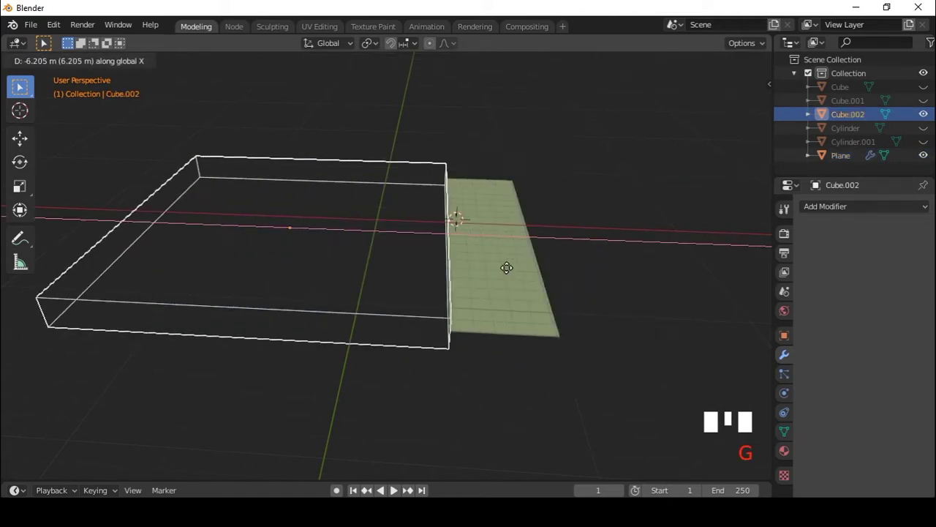
pyautogui.moveTo(493, 325); pyautogui.dragTo(411, 304)
pyautogui.scroll(3)
pyautogui.scroll(-3)
pyautogui.moveTo(335, 287); pyautogui.dragTo(472, 324)
# Select the plane and set its material color to magenta in Properties
pyautogui.press('KP_7')
pyautogui.scroll(-3)
pyautogui.press('KP_1')
pyautogui.scroll(3)
pyautogui.moveTo(446, 302); pyautogui.dragTo(428, 300)
pyautogui.click(427, 300)
pyautogui.moveTo(445, 299); pyautogui.dragTo(792, 459)
pyautogui.click(793, 458)
pyautogui.moveTo(864, 266); pyautogui.dragTo(898, 408)
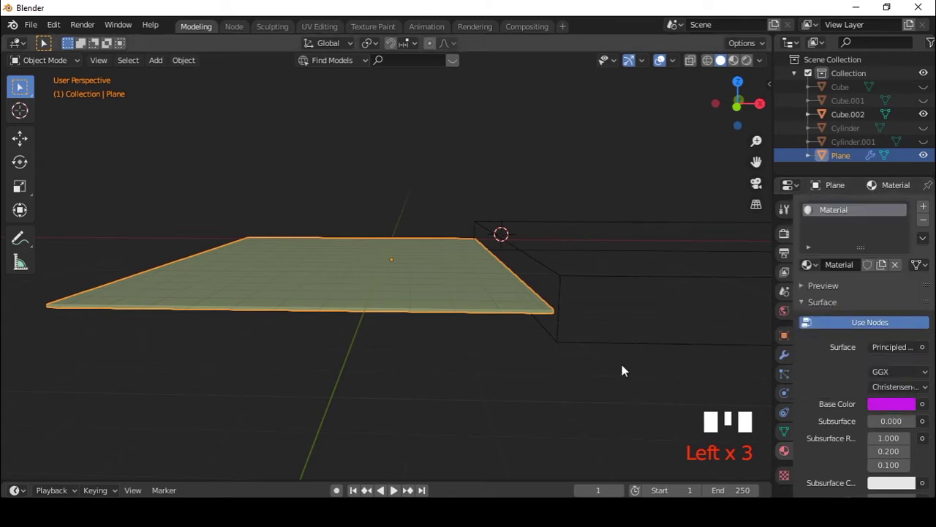
# Create a new material on the plane in Material Properties
pyautogui.moveTo(892, 406); pyautogui.dragTo(586, 292)
pyautogui.moveTo(629, 282); pyautogui.dragTo(927, 210)
pyautogui.moveTo(927, 209); pyautogui.dragTo(914, 438)
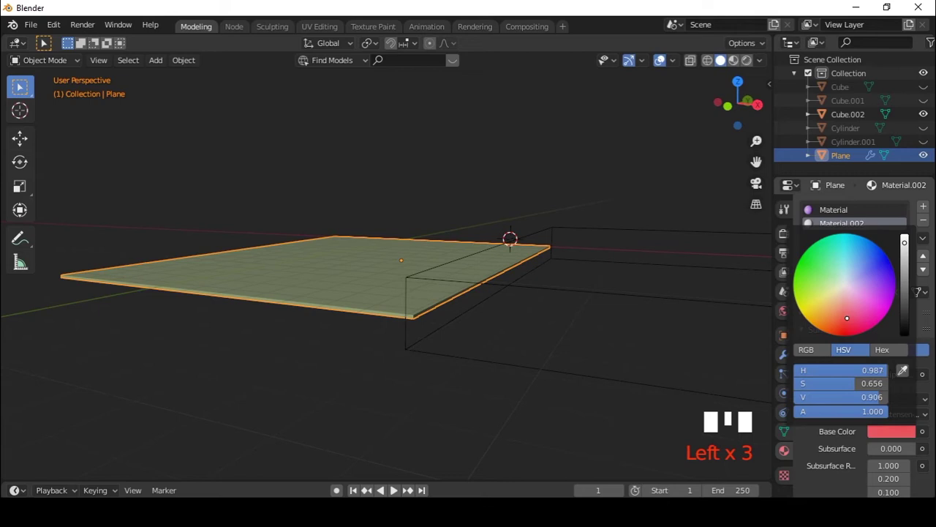
pyautogui.click(479, 289)
pyautogui.moveTo(815, 270); pyautogui.dragTo(699, 305)
pyautogui.press('z')
pyautogui.scroll(3)
pyautogui.scroll(-3)
pyautogui.moveTo(633, 330); pyautogui.dragTo(909, 407)
pyautogui.click(908, 406)
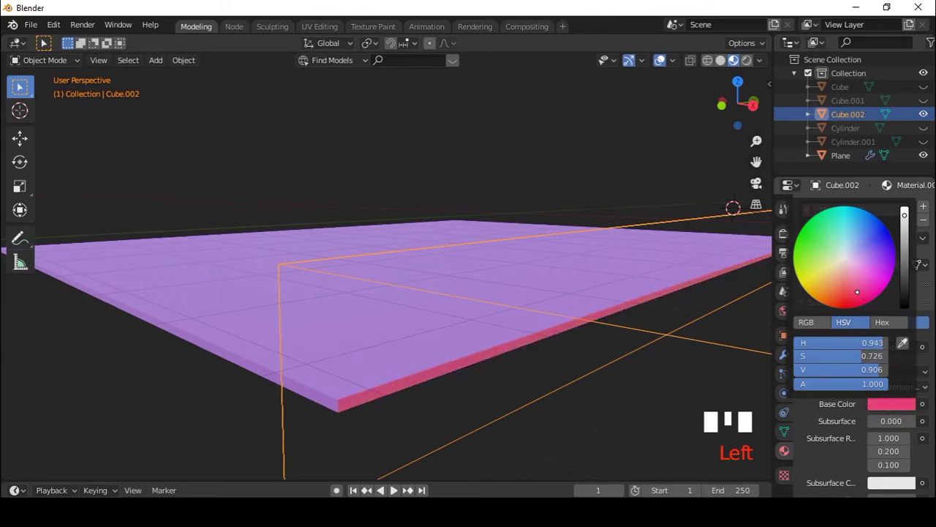
# Set the material's Base Color to a pink/red
pyautogui.click(424, 331)
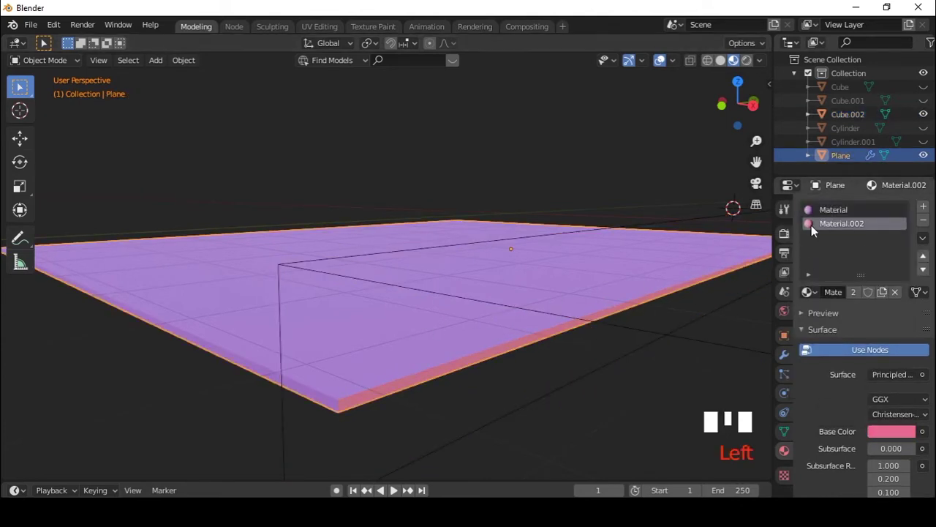
pyautogui.moveTo(827, 213); pyautogui.dragTo(893, 434)
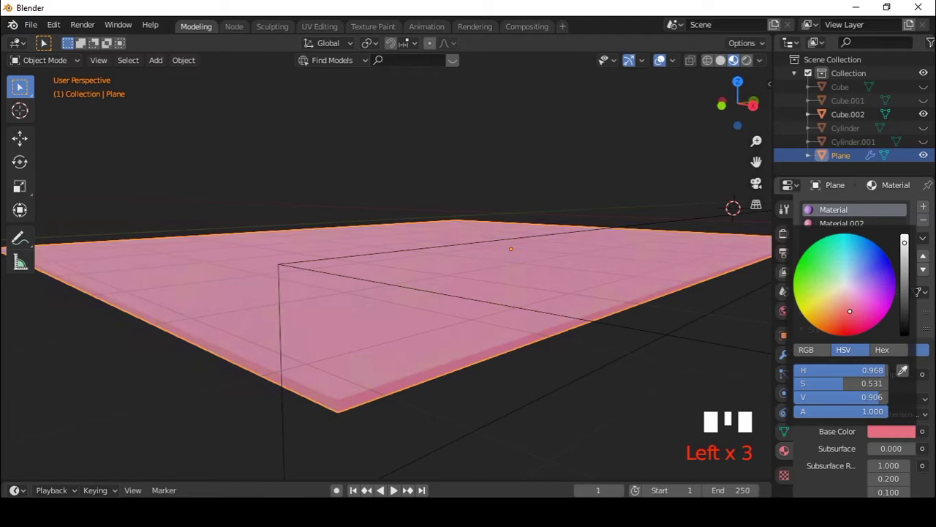
pyautogui.click(851, 227)
pyautogui.click(901, 435)
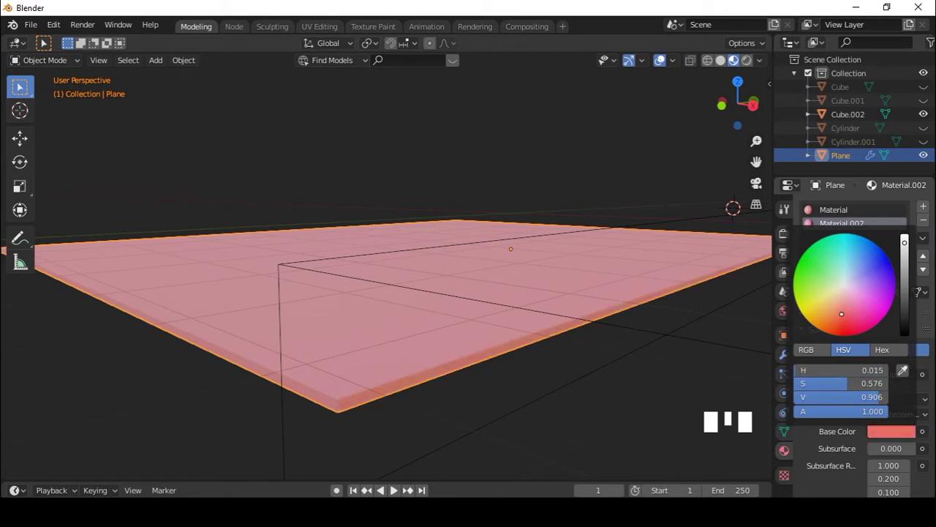
# View the plane straight from above and locate the slab
pyautogui.scroll(-3)
pyautogui.moveTo(416, 364); pyautogui.dragTo(485, 346)
pyautogui.press('KP_7')
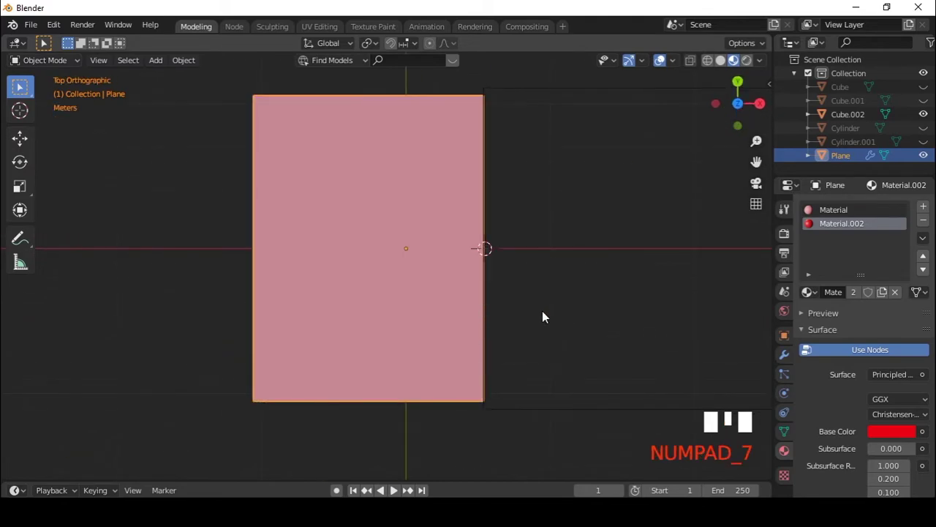
pyautogui.moveTo(633, 326); pyautogui.dragTo(526, 285)
pyautogui.scroll(3)
pyautogui.moveTo(428, 234); pyautogui.dragTo(428, 298)
pyautogui.moveTo(468, 344); pyautogui.dragTo(929, 223)
pyautogui.moveTo(929, 223); pyautogui.dragTo(368, 300)
# Move the slab Cube.002 much further away along the X axis
pyautogui.scroll(-3)
pyautogui.moveTo(395, 307); pyautogui.dragTo(468, 338)
pyautogui.press('KP_7')
pyautogui.moveTo(550, 317); pyautogui.dragTo(498, 244)
pyautogui.click(498, 244)
pyautogui.press('g')
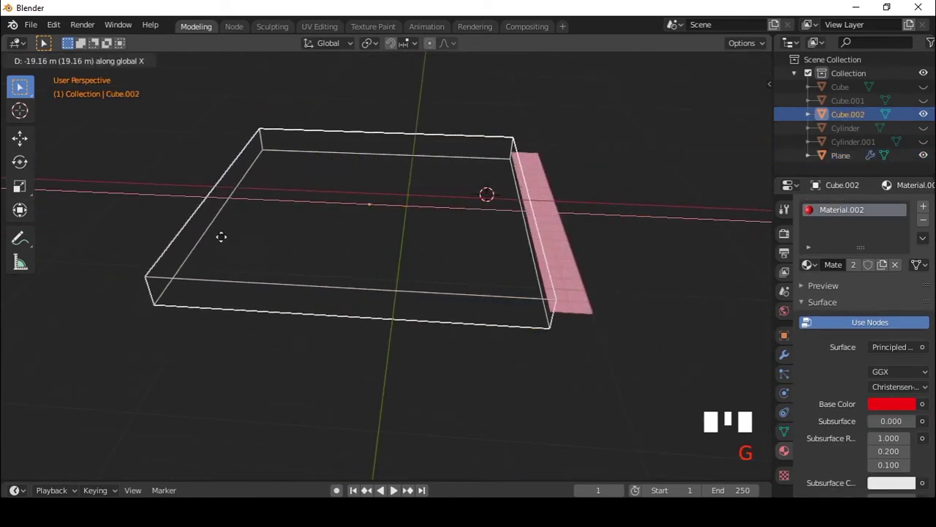
pyautogui.scroll(-3)
# Add a camera with Shift+A and look through it
pyautogui.middleClick(444, 294)
pyautogui.press('shift+a')
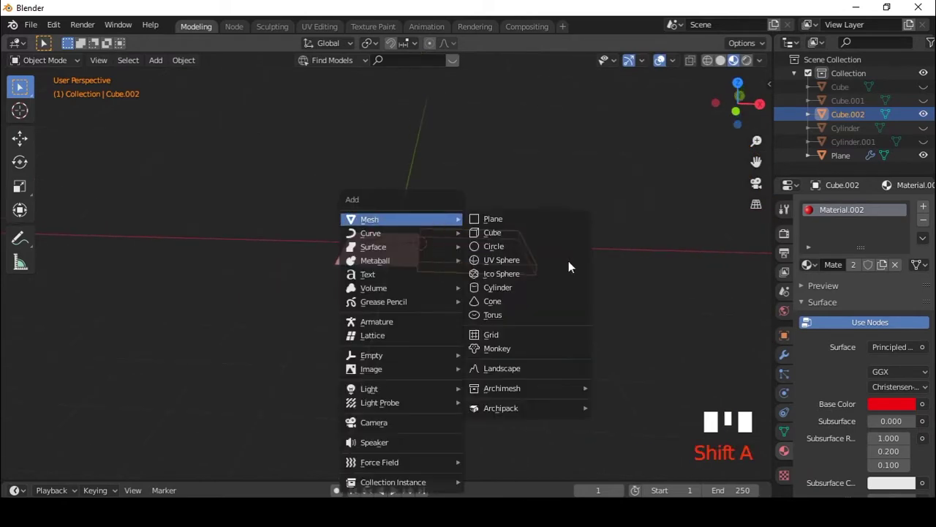
pyautogui.moveTo(503, 295); pyautogui.dragTo(500, 280)
pyautogui.press('ctrl+alt+KP_0')
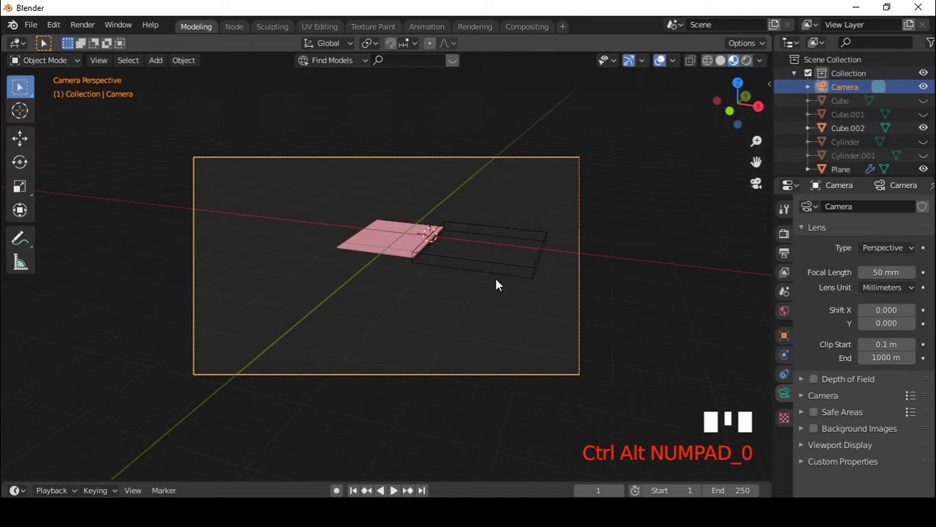
# Reposition the camera so the pink plane fills its shot at an angle
pyautogui.press('space')
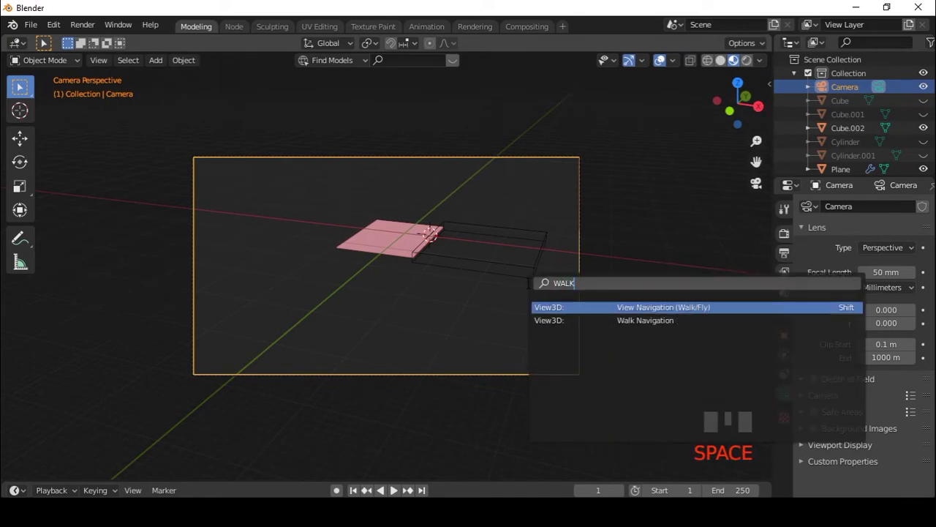
pyautogui.press('space')
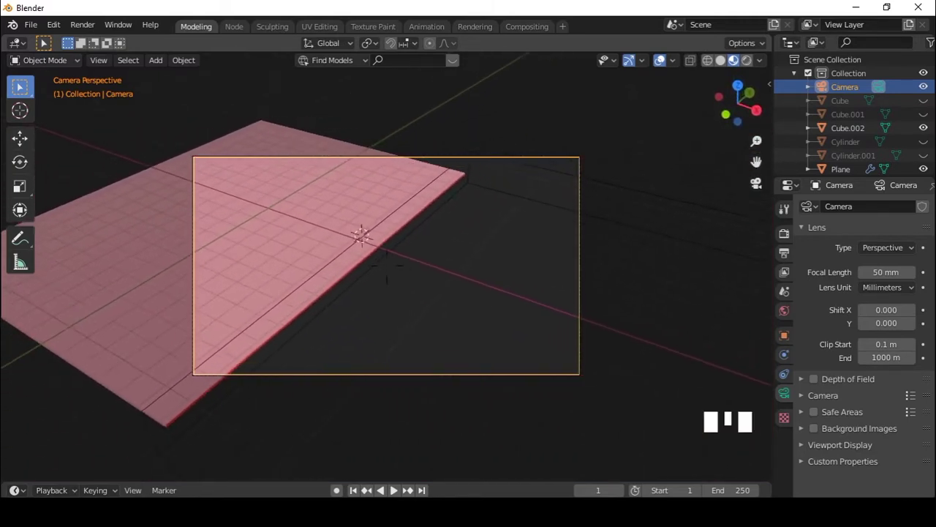
pyautogui.press('space')
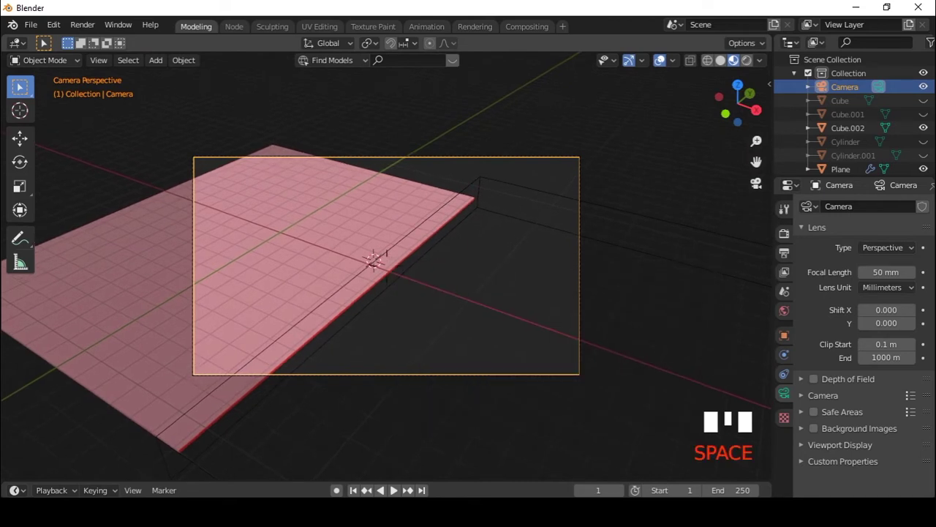
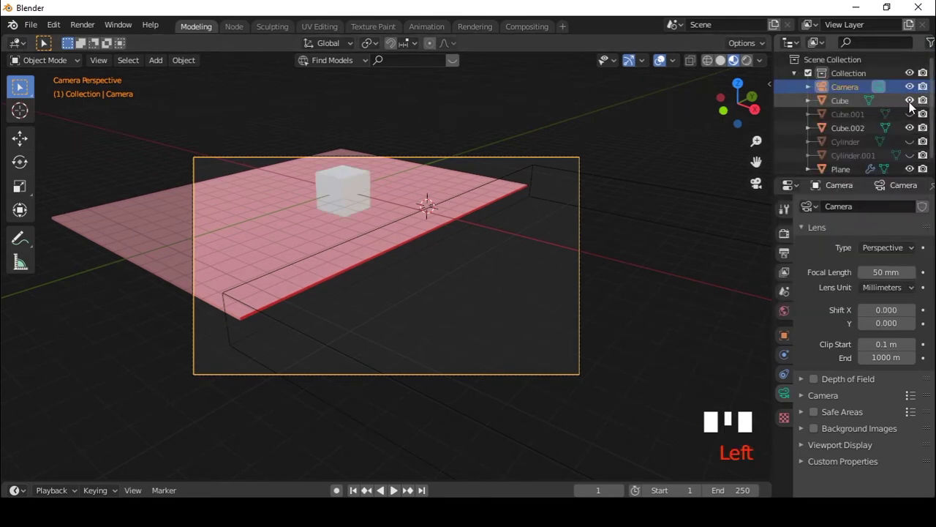
# Toggle Outliner visibility so the other objects are left out of the render
pyautogui.click(914, 101)
pyautogui.moveTo(928, 102); pyautogui.dragTo(915, 118)
pyautogui.moveTo(915, 118); pyautogui.dragTo(925, 126)
pyautogui.click(917, 150)
pyautogui.click(915, 146)
pyautogui.moveTo(928, 150); pyautogui.dragTo(864, 156)
pyautogui.scroll(-3)
pyautogui.click(537, 173)
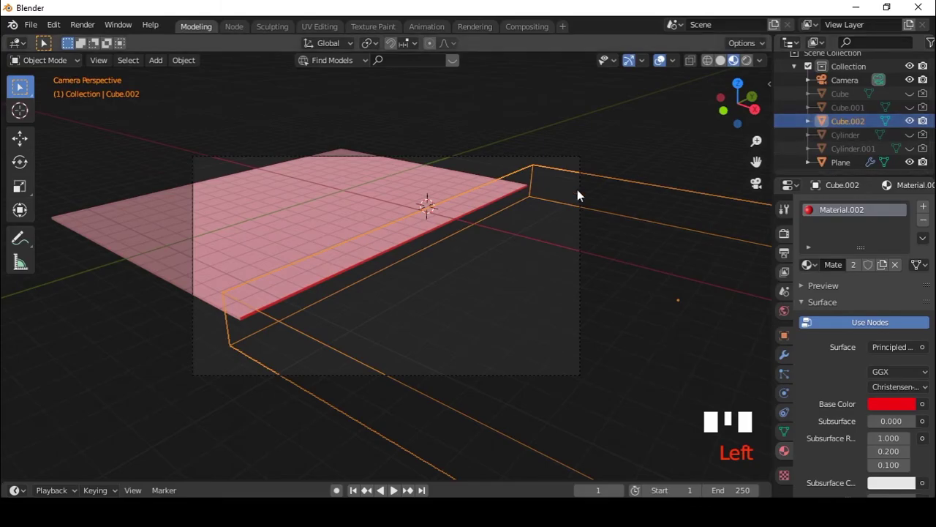
# Render the camera frame with F12, excluding the slab so only the plane shows
pyautogui.press('F12')
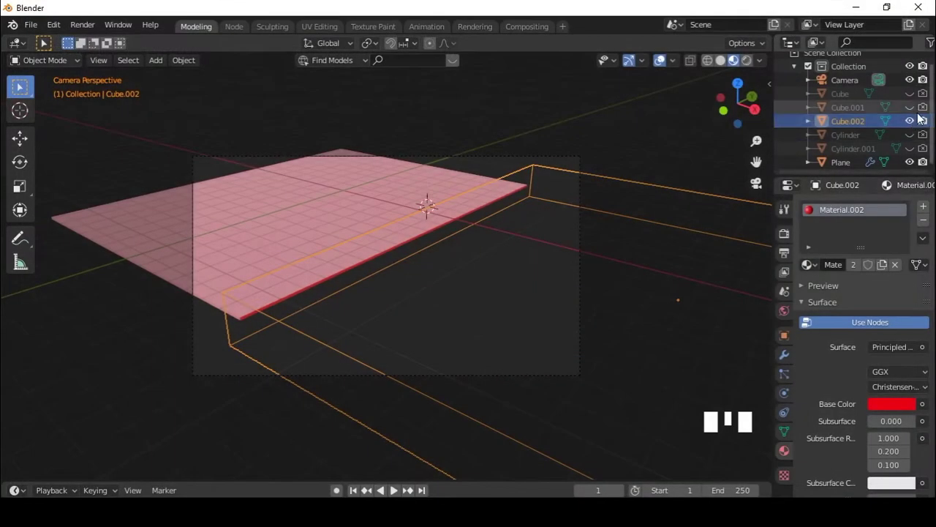
pyautogui.click(928, 125)
pyautogui.click(918, 125)
pyautogui.click(918, 125)
# Re-render, zoom into the Render Result, then close it and return to the scene
pyautogui.press('F12')
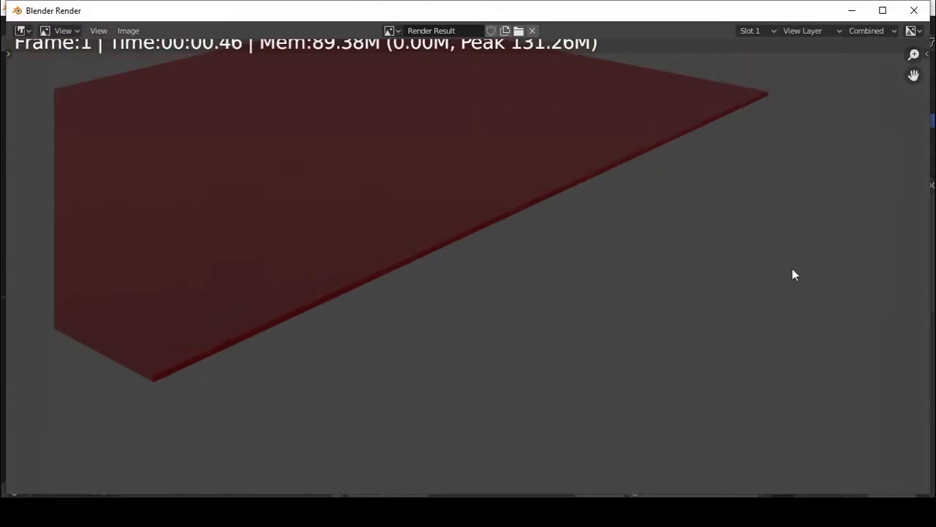
pyautogui.press('F12')
pyautogui.click(926, 126)
pyautogui.press('F12')
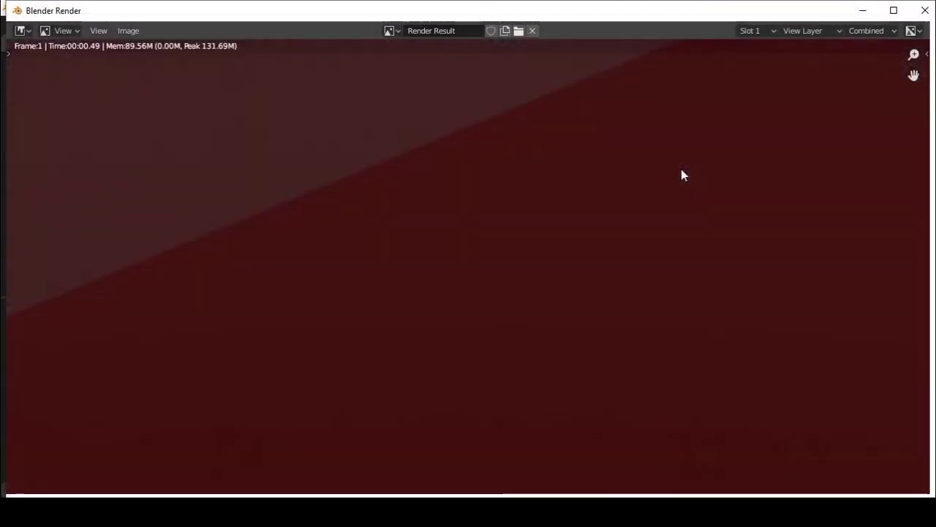
pyautogui.press('F12')
pyautogui.click(926, 121)
pyautogui.moveTo(504, 181); pyautogui.dragTo(652, 214)
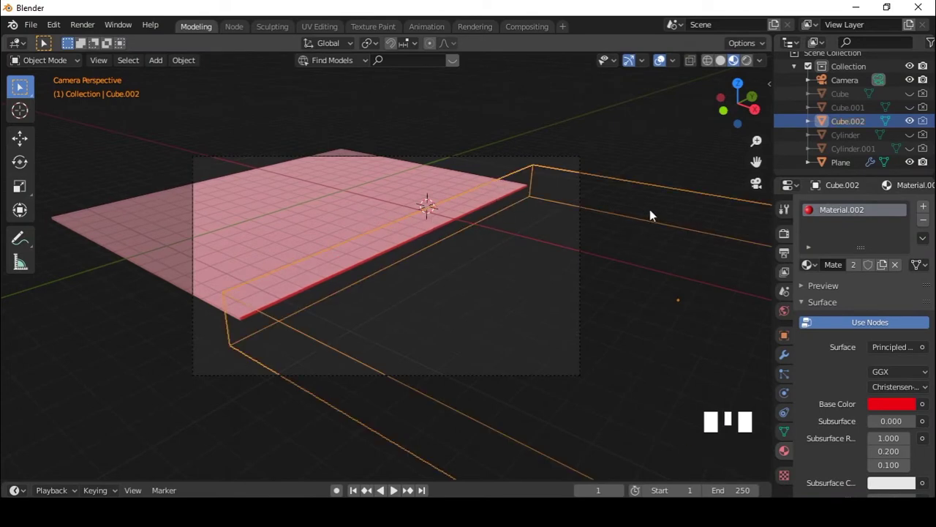
# Unhide Cube and Cube.001 via their Outliner eye icons
pyautogui.scroll(-3)
pyautogui.moveTo(262, 259); pyautogui.dragTo(912, 97)
pyautogui.click(912, 97)
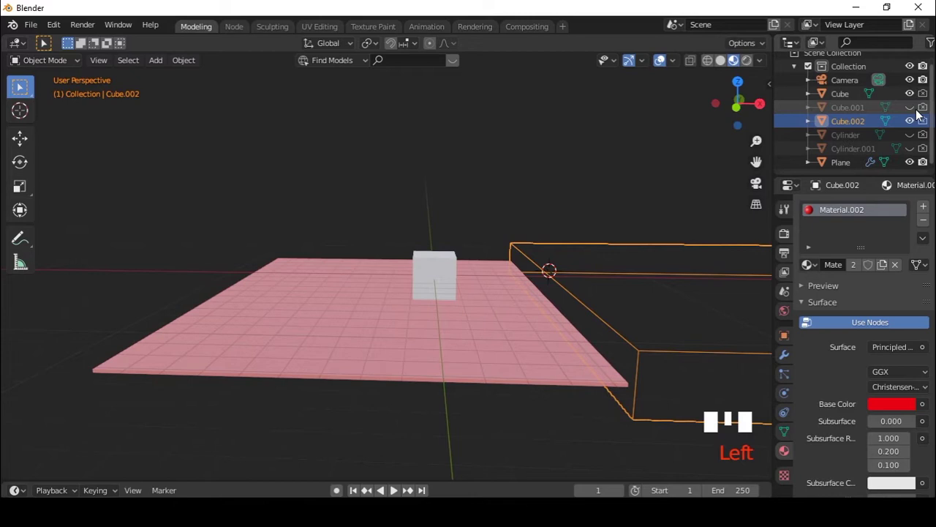
pyautogui.click(916, 113)
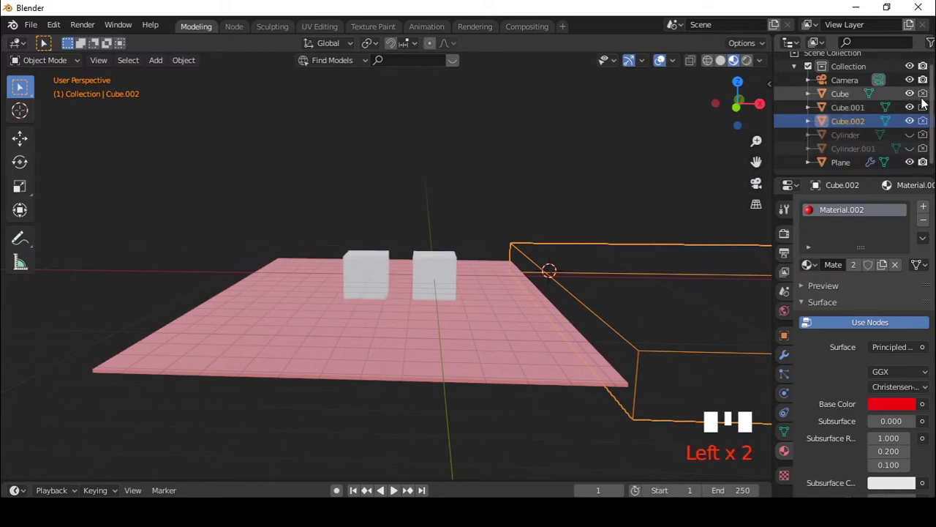
# Unhide Cylinder and Cylinder.001 and zoom in on the banded cylinder
pyautogui.moveTo(927, 103); pyautogui.dragTo(604, 200)
pyautogui.moveTo(604, 201); pyautogui.dragTo(481, 304)
pyautogui.click(480, 304)
pyautogui.moveTo(514, 302); pyautogui.dragTo(788, 334)
pyautogui.click(789, 334)
pyautogui.moveTo(907, 444); pyautogui.dragTo(914, 412)
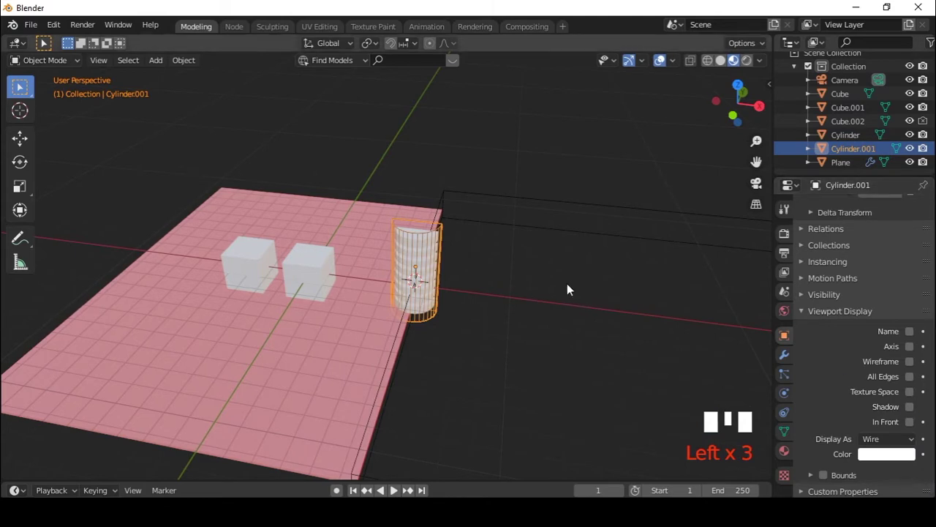
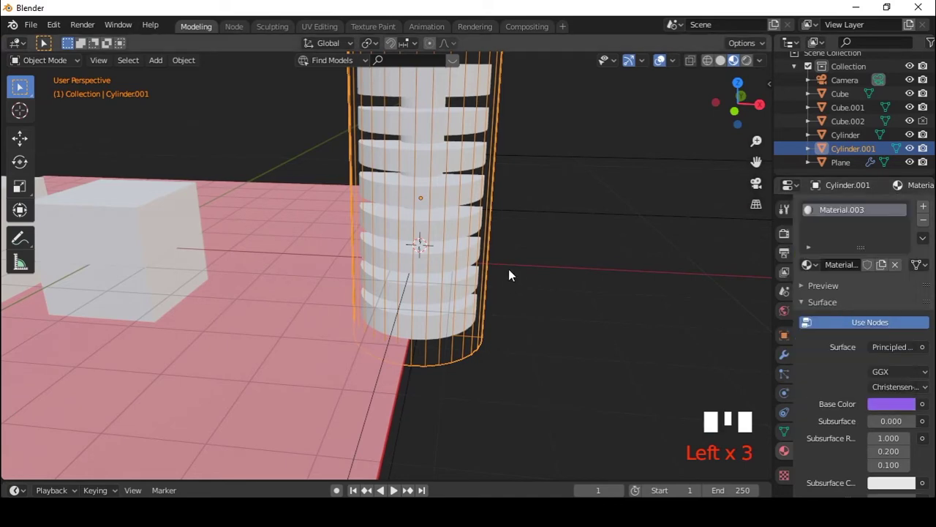
# Select the banded Cylinder and give it a new material with an orange Base Color
pyautogui.moveTo(535, 207); pyautogui.dragTo(458, 275)
pyautogui.click(459, 275)
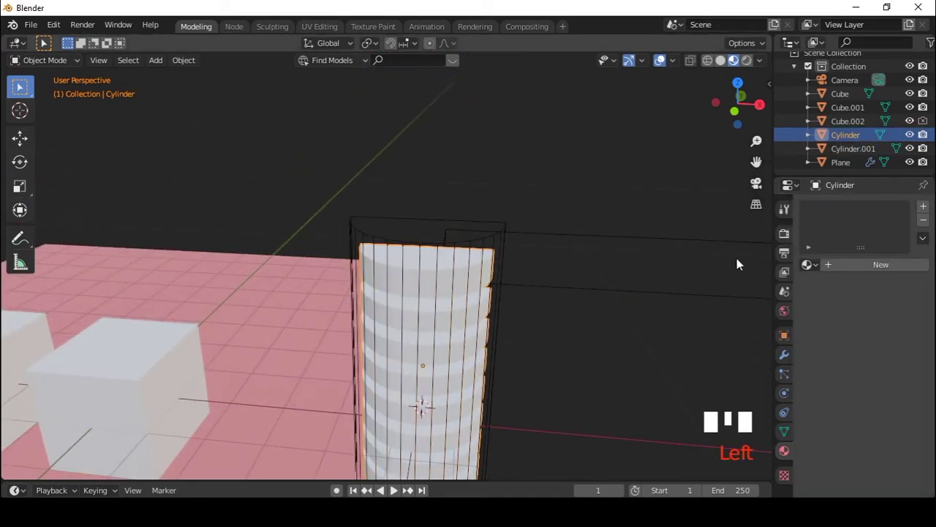
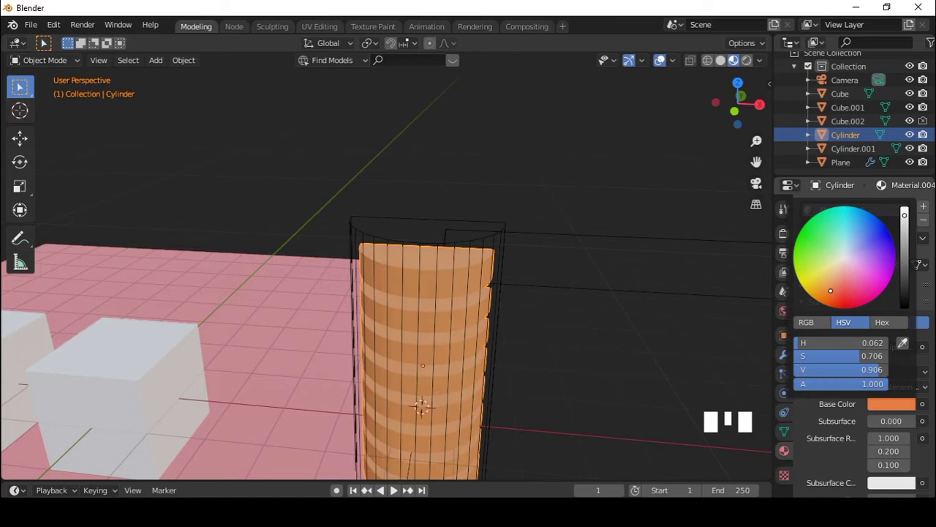
pyautogui.moveTo(925, 208); pyautogui.dragTo(496, 234)
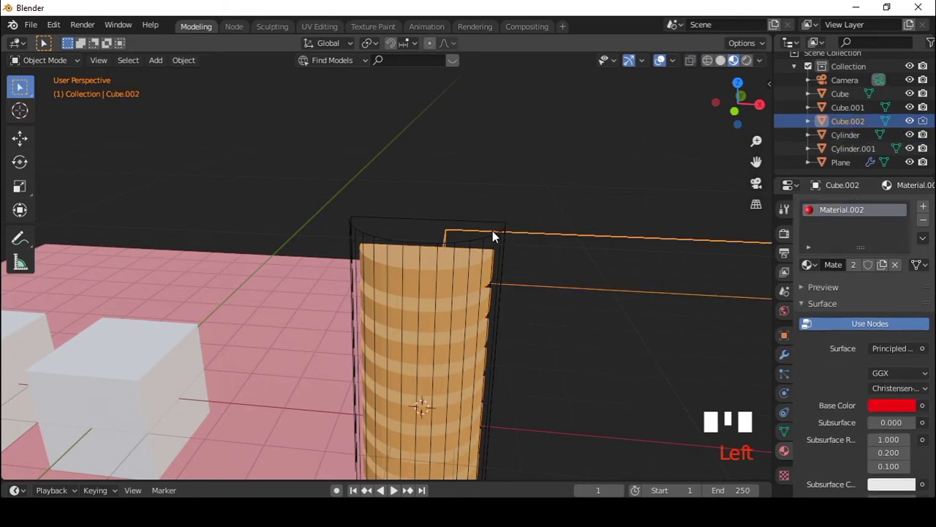
pyautogui.click(482, 240)
# Add a Boolean modifier on Cylinder targeting Cylinder.001 to cut the notch
pyautogui.moveTo(578, 253); pyautogui.dragTo(788, 363)
pyautogui.click(788, 363)
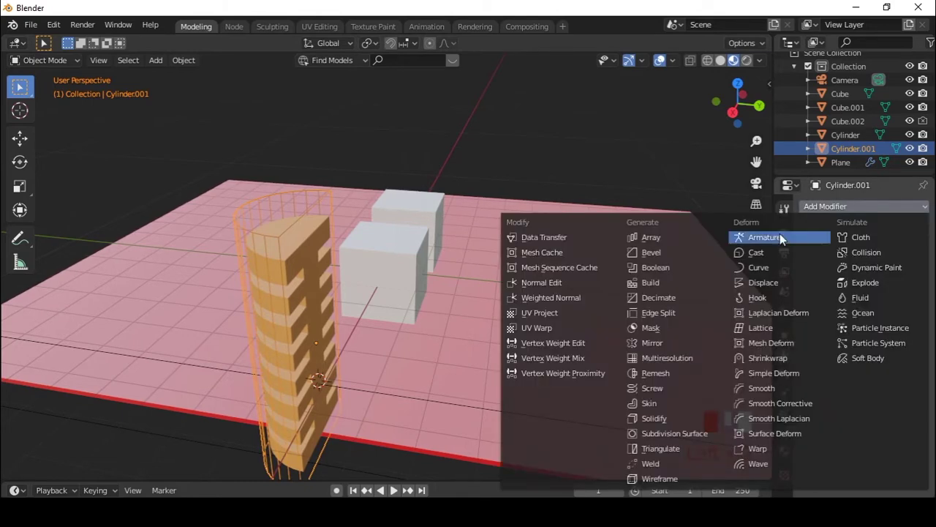
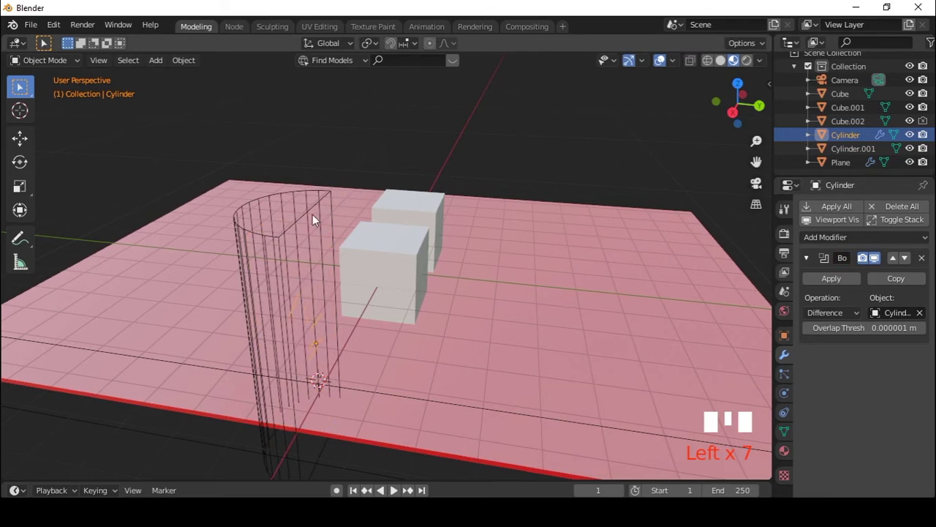
pyautogui.moveTo(326, 238); pyautogui.dragTo(358, 273)
# Rotate the cutting cylinder Cylinder.001 about its vertical axis to expose the bands
pyautogui.click(358, 273)
pyautogui.press('r')
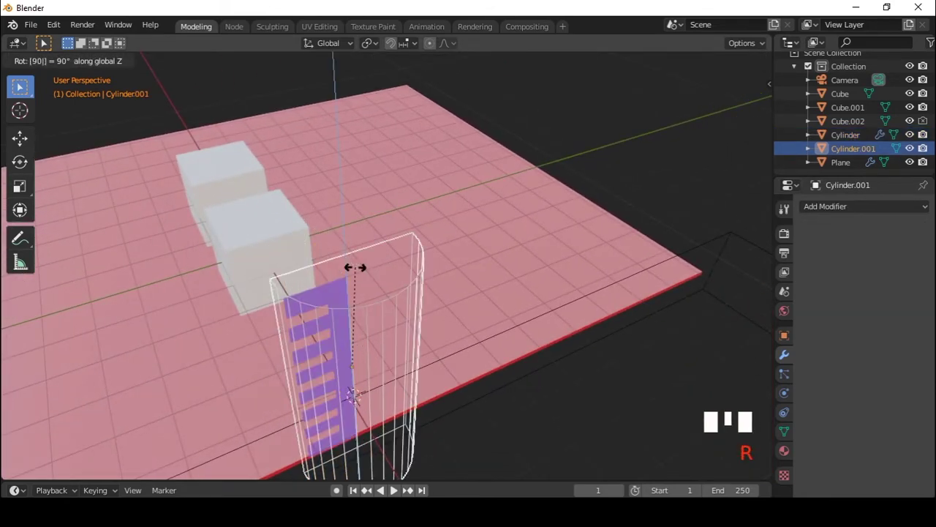
pyautogui.moveTo(344, 338); pyautogui.dragTo(461, 326)
pyautogui.press('r')
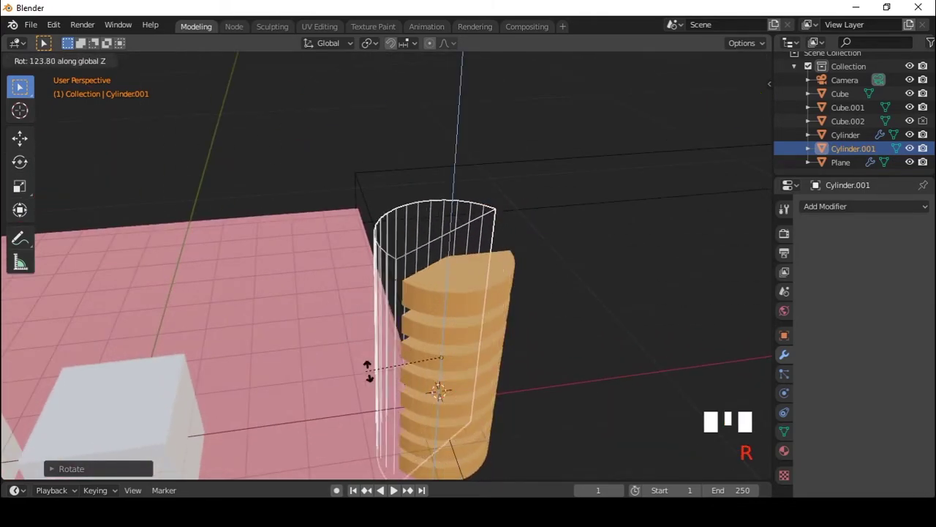
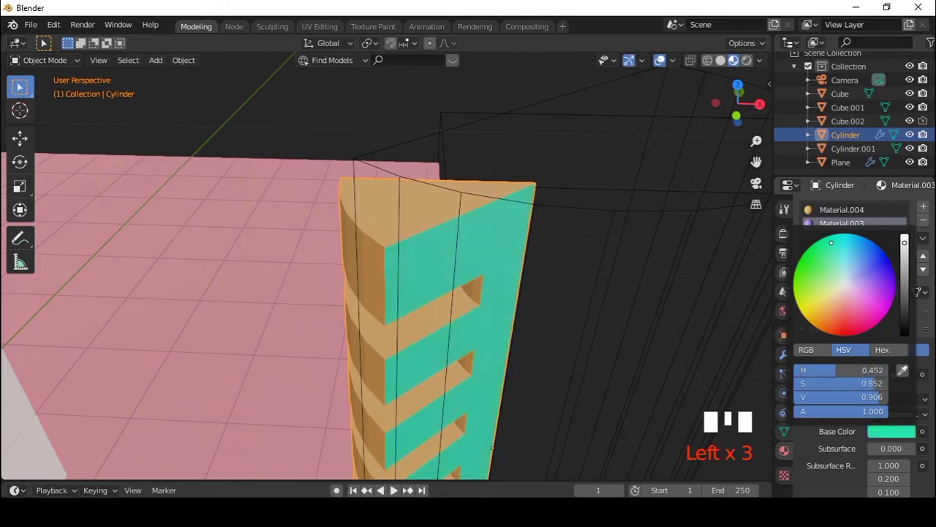
# Spin Cylinder.001 around Z and show its transform values in the N sidebar
pyautogui.scroll(-3)
pyautogui.click(495, 250)
pyautogui.press('r')
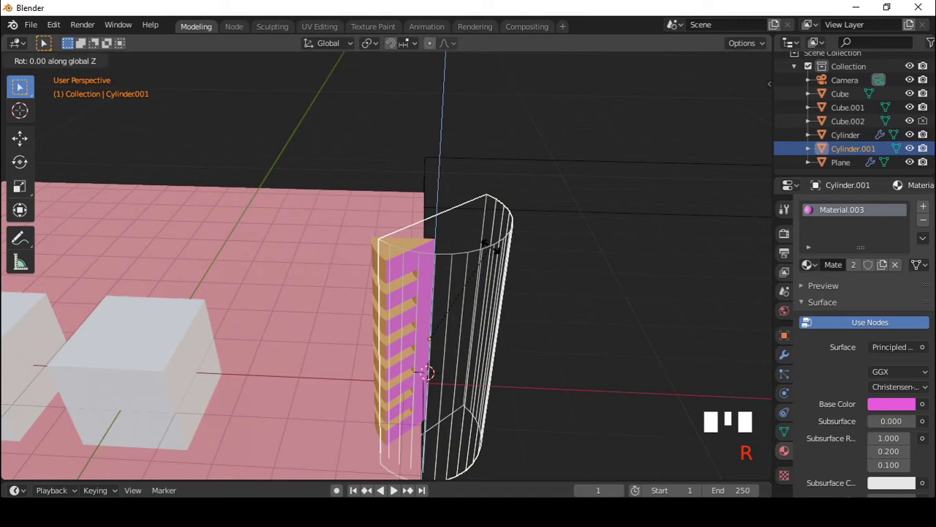
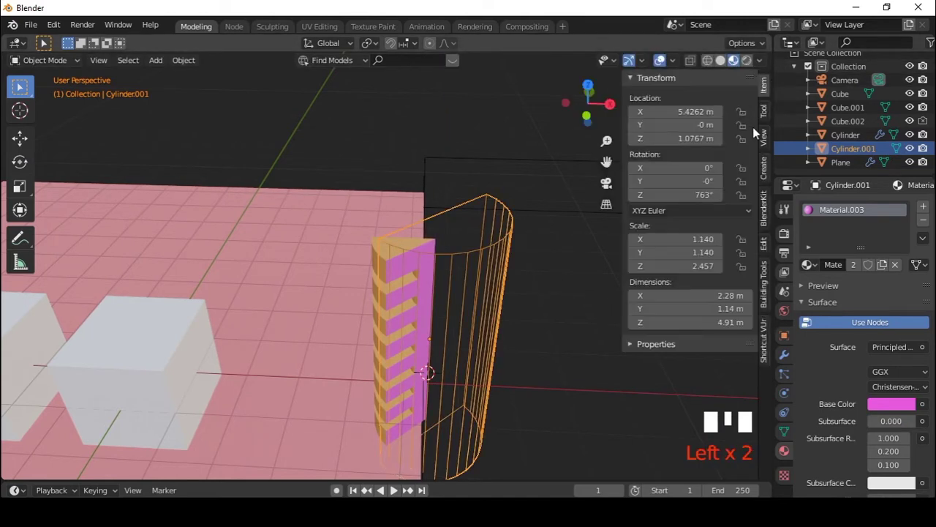
# Reset Cylinder.001's Z rotation to 0 and switch to the front view
pyautogui.press('BackSpace')
pyautogui.scroll(-3)
pyautogui.press('KP_1')
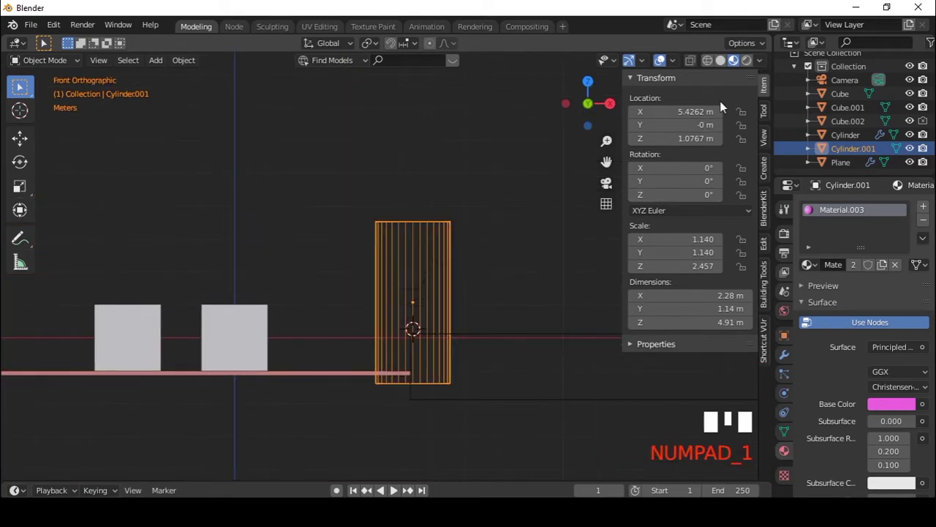
pyautogui.press('n')
pyautogui.moveTo(463, 240); pyautogui.dragTo(431, 228)
# Move Cylinder.001 to straddle the pink plane's right edge, then select Cube.002
pyautogui.press('g')
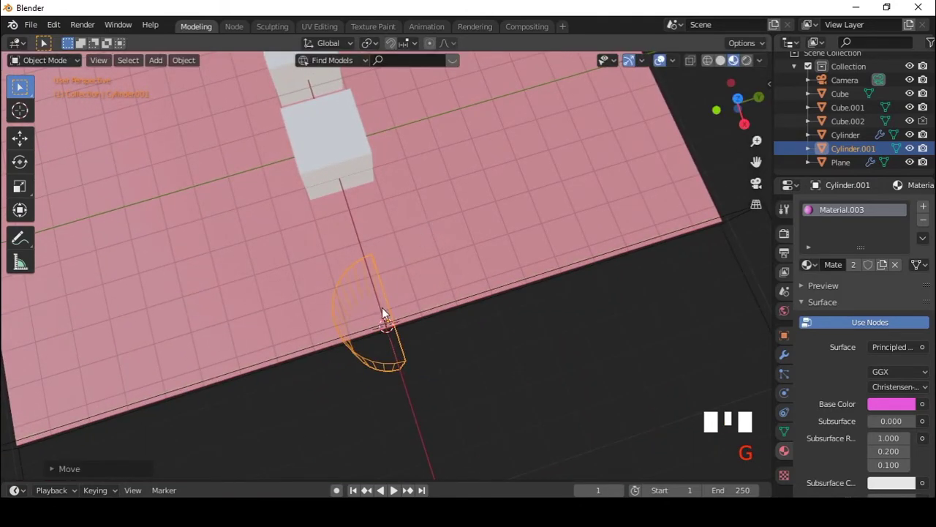
pyautogui.moveTo(428, 330); pyautogui.dragTo(542, 248)
pyautogui.scroll(-3)
pyautogui.press('KP_1')
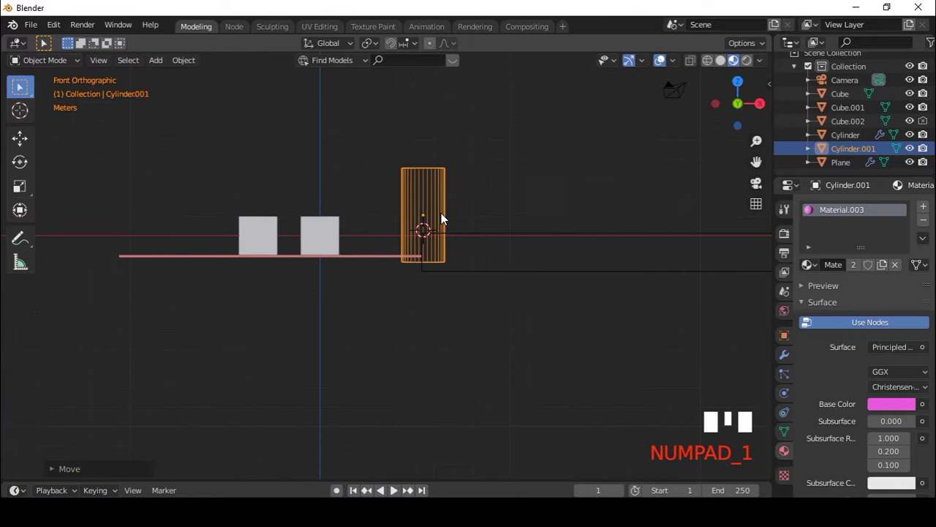
pyautogui.moveTo(424, 236); pyautogui.dragTo(366, 272)
pyautogui.click(366, 272)
pyautogui.moveTo(485, 216); pyautogui.dragTo(537, 221)
pyautogui.moveTo(537, 221); pyautogui.dragTo(486, 325)
pyautogui.click(486, 325)
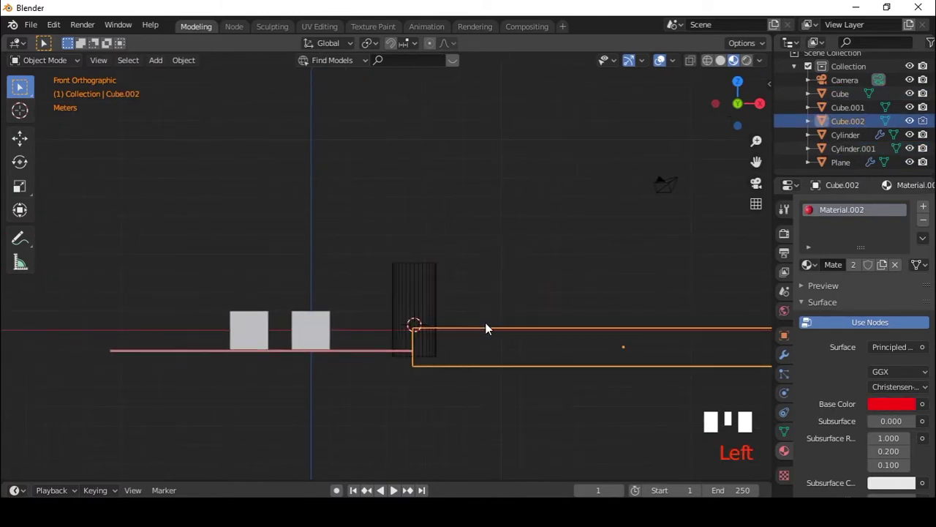
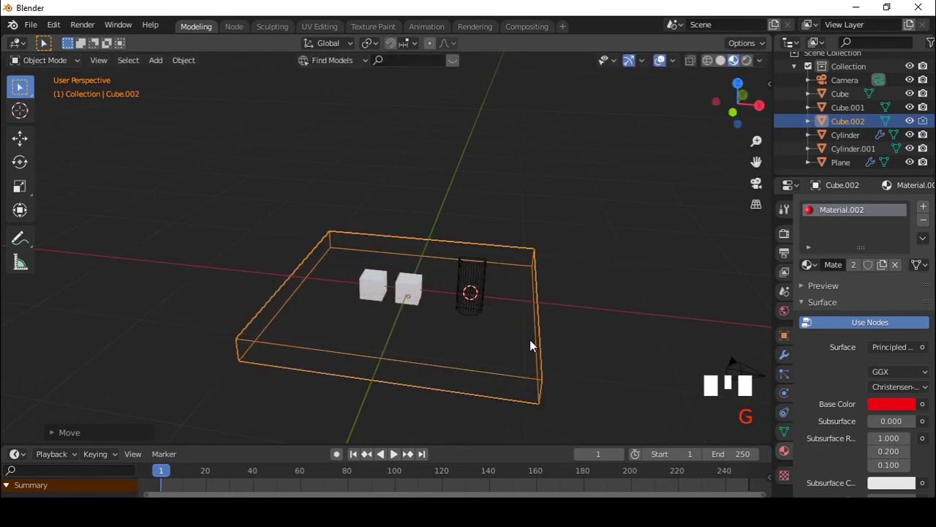
# Keyframe Cube.002 at frame 1 and orbit around to look up at the objects
pyautogui.press('i')
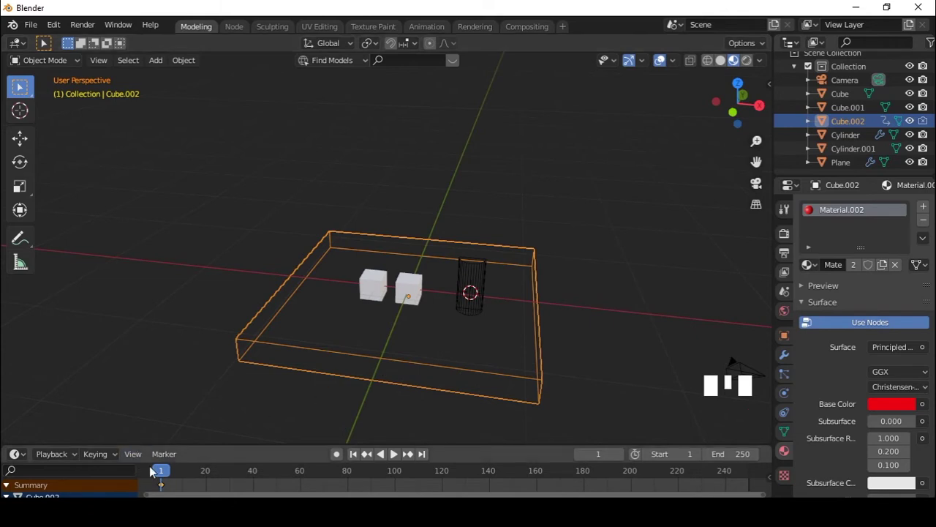
pyautogui.moveTo(169, 472); pyautogui.dragTo(365, 361)
pyautogui.press('g')
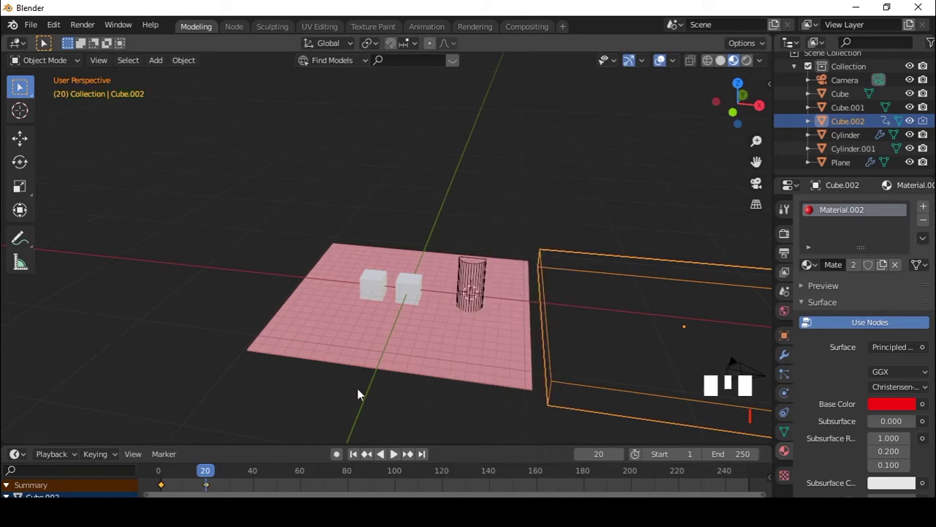
pyautogui.moveTo(202, 473); pyautogui.dragTo(477, 282)
pyautogui.moveTo(477, 272); pyautogui.dragTo(537, 271)
pyautogui.moveTo(534, 271); pyautogui.dragTo(450, 253)
# Close in on the cylinder and rewind the timeline to frame 0
pyautogui.scroll(3)
pyautogui.moveTo(485, 243); pyautogui.dragTo(588, 291)
pyautogui.moveTo(588, 291); pyautogui.dragTo(534, 181)
pyautogui.scroll(-3)
pyautogui.moveTo(512, 186); pyautogui.dragTo(447, 259)
pyautogui.scroll(3)
# Select Cylinder.001, keyframe its rotation, and spin it around Z at frame 20
pyautogui.click(928, 152)
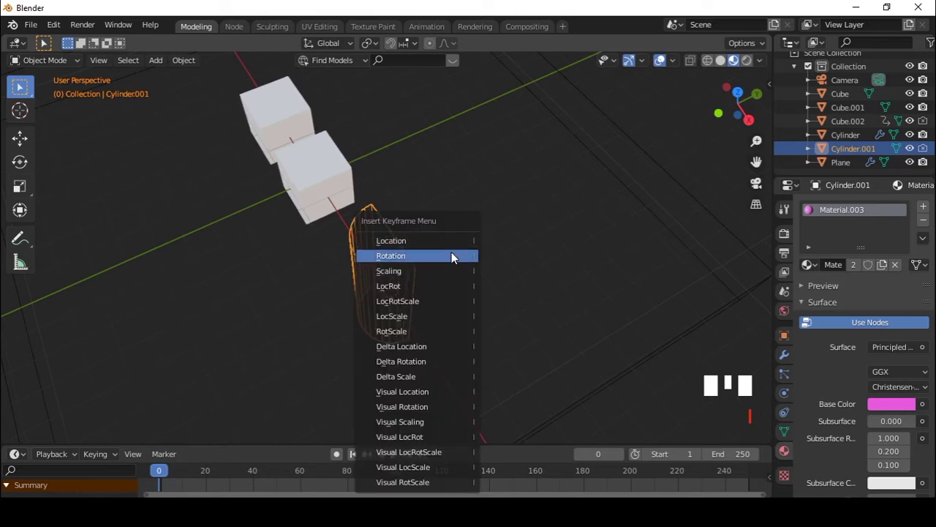
pyautogui.moveTo(160, 472); pyautogui.dragTo(212, 469)
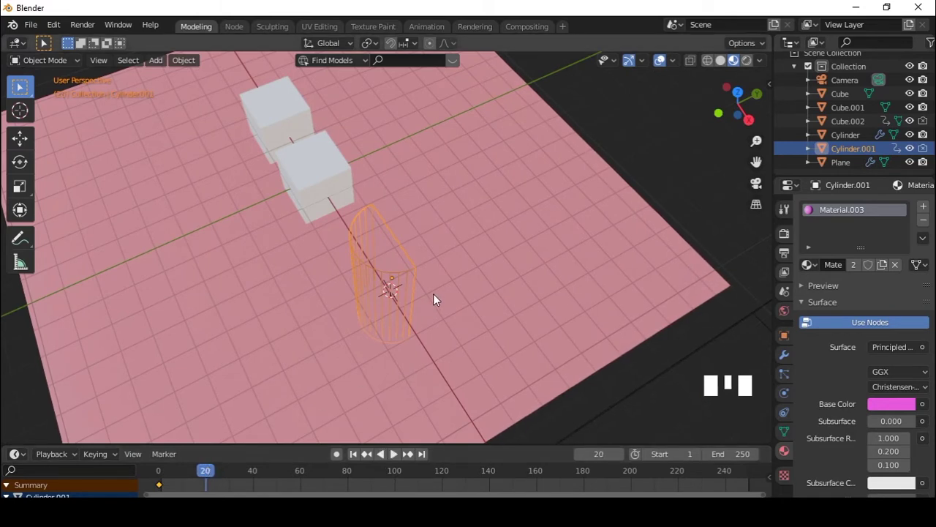
pyautogui.press('r')
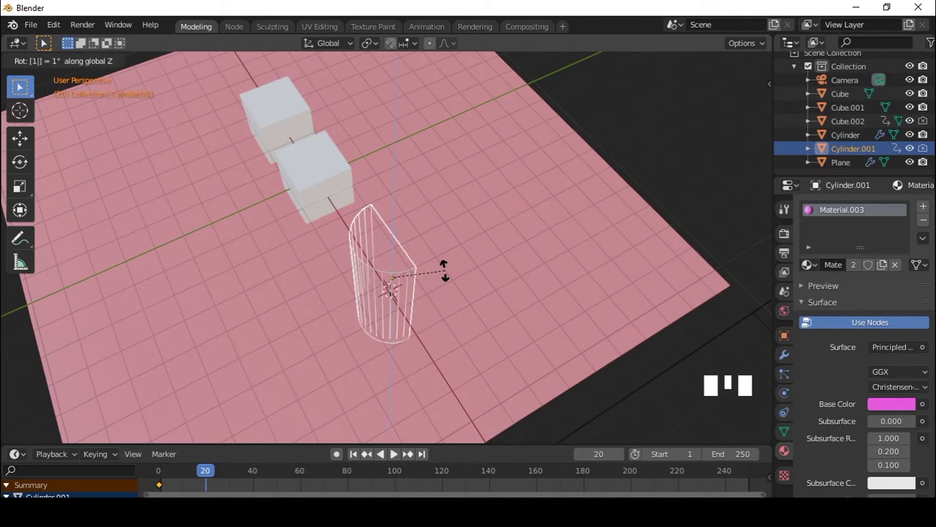
pyautogui.moveTo(445, 305); pyautogui.dragTo(483, 260)
pyautogui.scroll(3)
pyautogui.moveTo(489, 254); pyautogui.dragTo(470, 313)
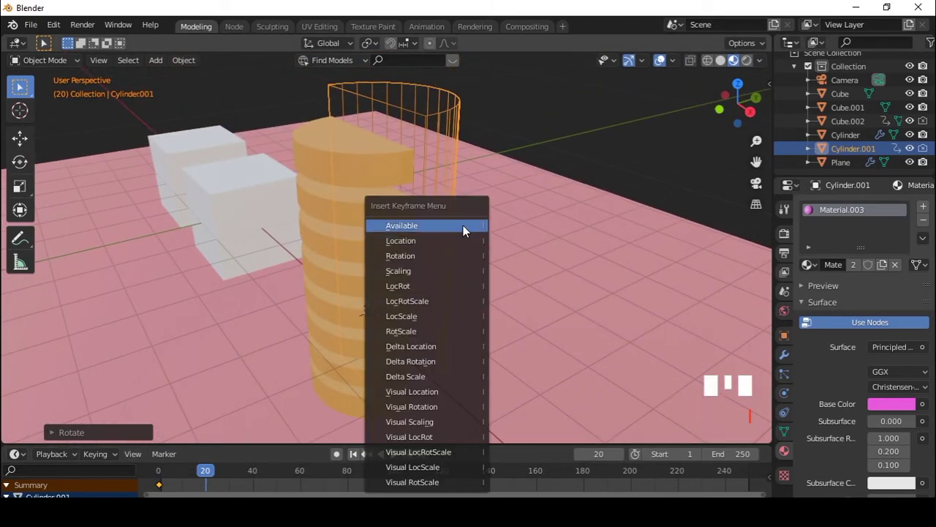
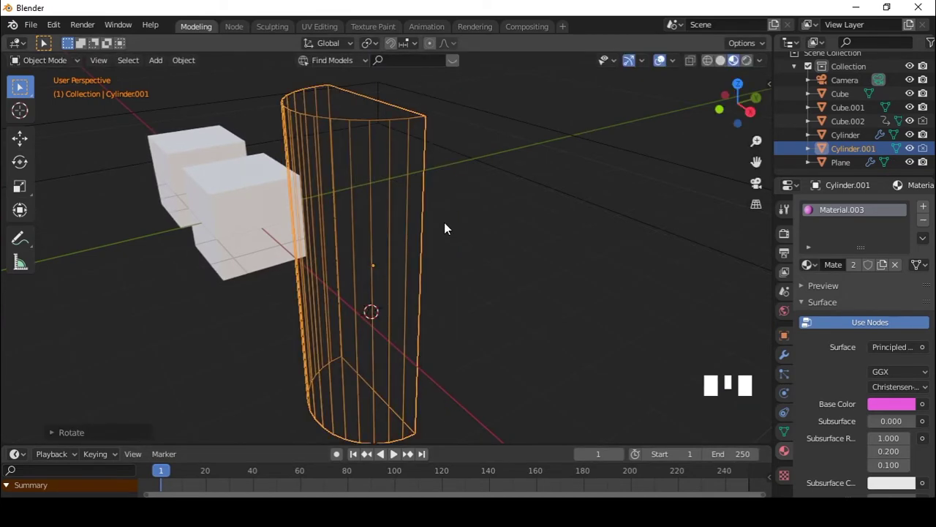
pyautogui.press('r')
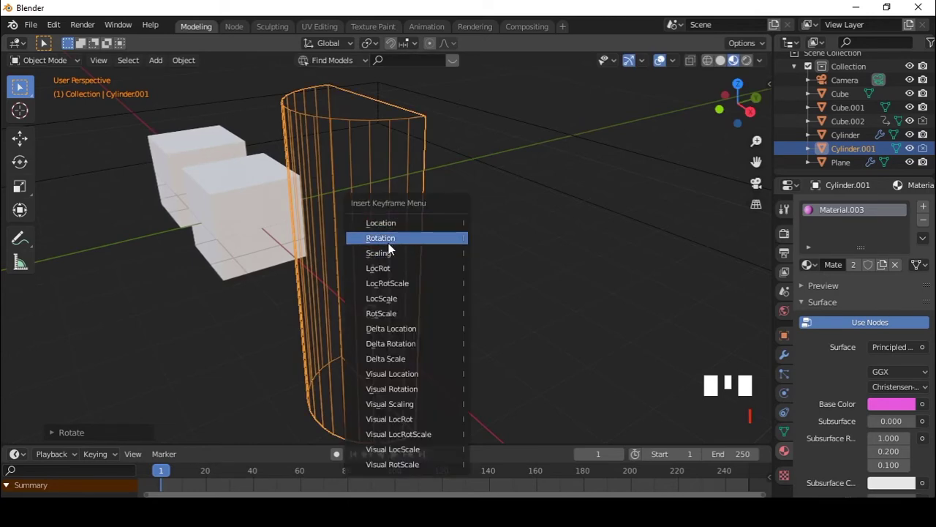
# At frame 20 rotate the cylinder by an exact amount and insert a Rotation keyframe
pyautogui.moveTo(164, 475); pyautogui.dragTo(394, 162)
pyautogui.press('r')
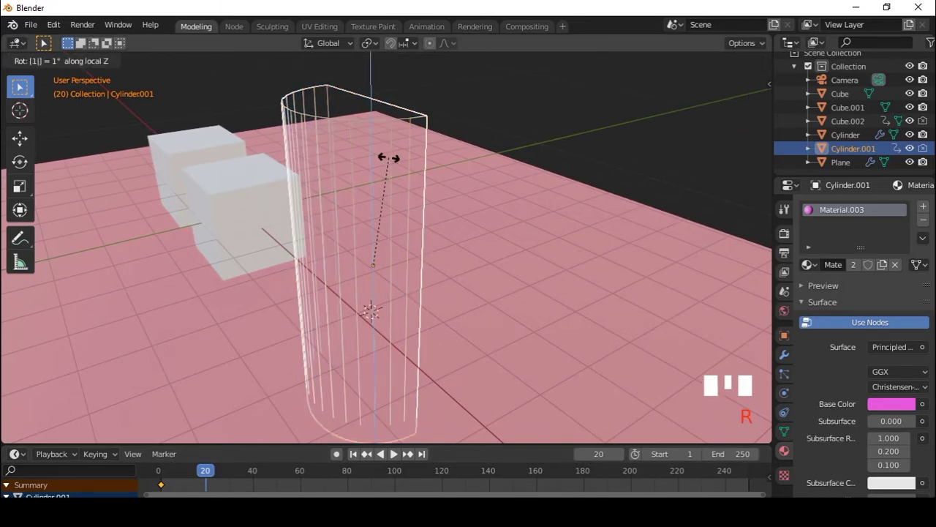
pyautogui.press('r')
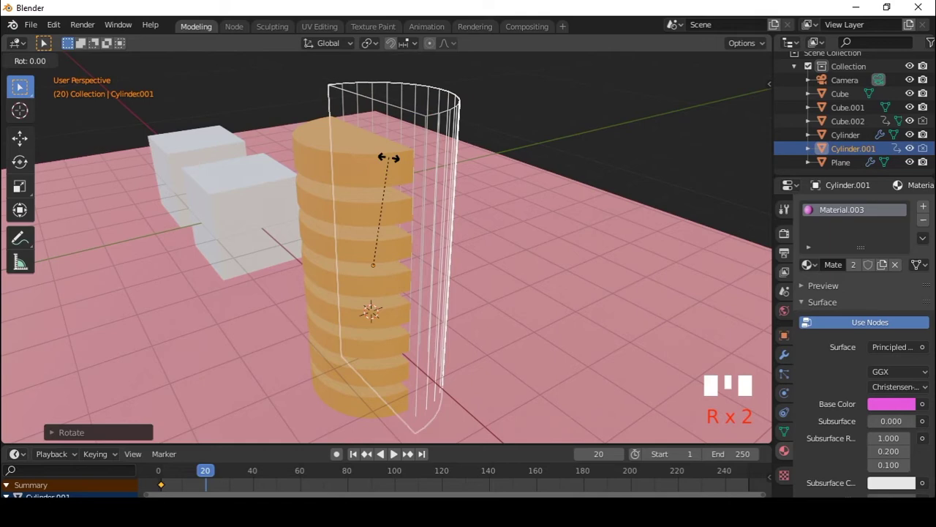
pyautogui.press('i')
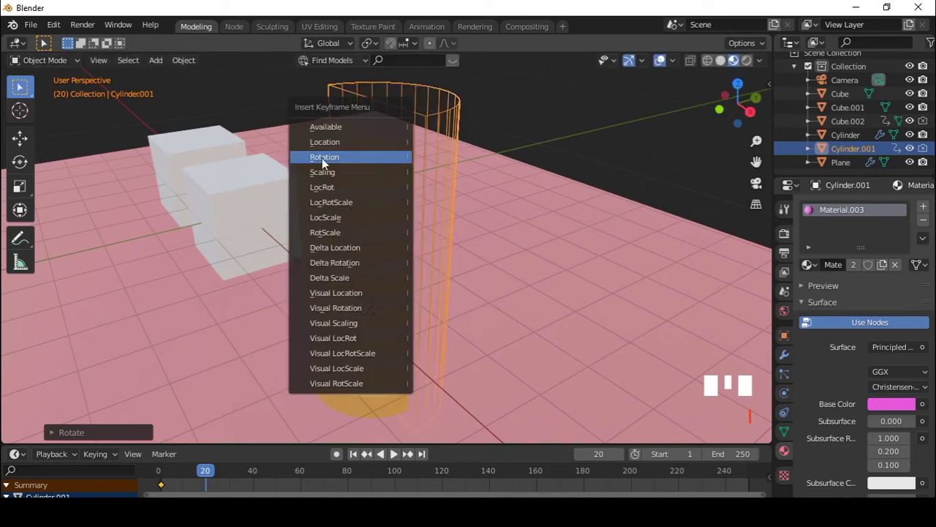
# Scrub the timeline to check the spin reveals the bands, ending in front view
pyautogui.scroll(-3)
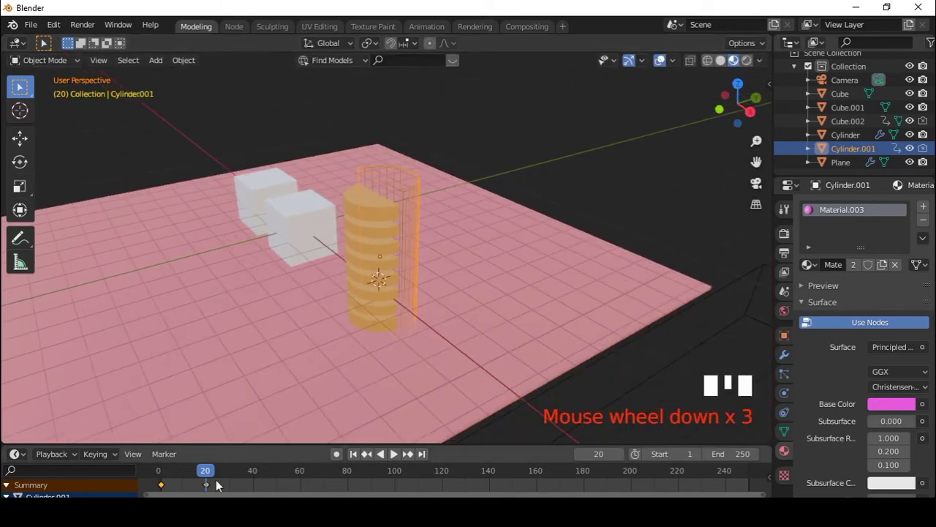
pyautogui.moveTo(207, 469); pyautogui.dragTo(607, 377)
pyautogui.scroll(-3)
pyautogui.moveTo(566, 371); pyautogui.dragTo(483, 330)
pyautogui.scroll(3)
pyautogui.moveTo(359, 353); pyautogui.dragTo(399, 451)
pyautogui.moveTo(398, 452); pyautogui.dragTo(282, 252)
pyautogui.moveTo(282, 252); pyautogui.dragTo(366, 219)
pyautogui.moveTo(366, 219); pyautogui.dragTo(379, 221)
pyautogui.press('KP_1')
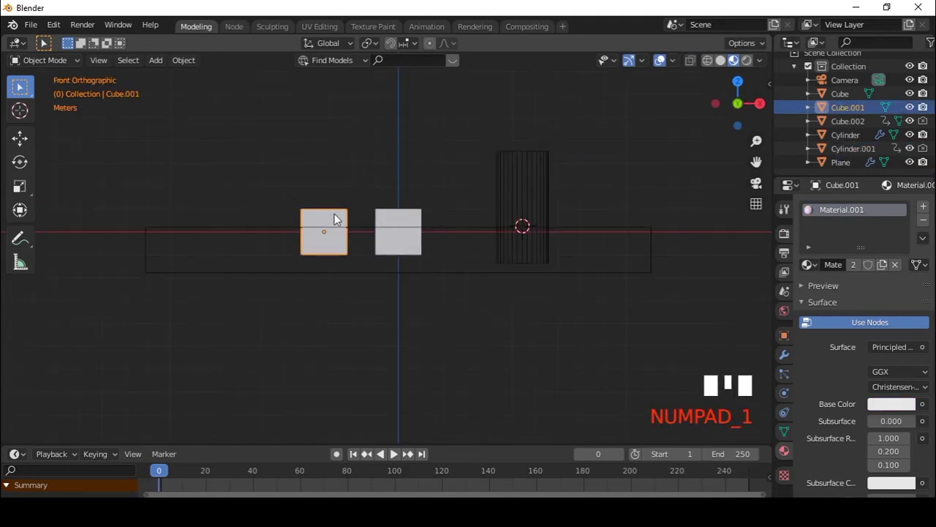
# Show the pink cube's material shader nodes in the node workspace
pyautogui.scroll(3)
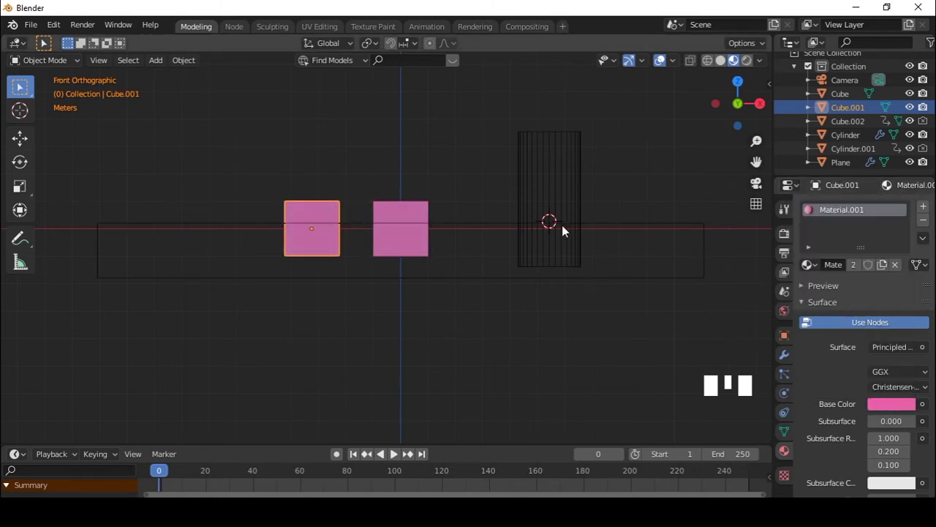
pyautogui.click(239, 24)
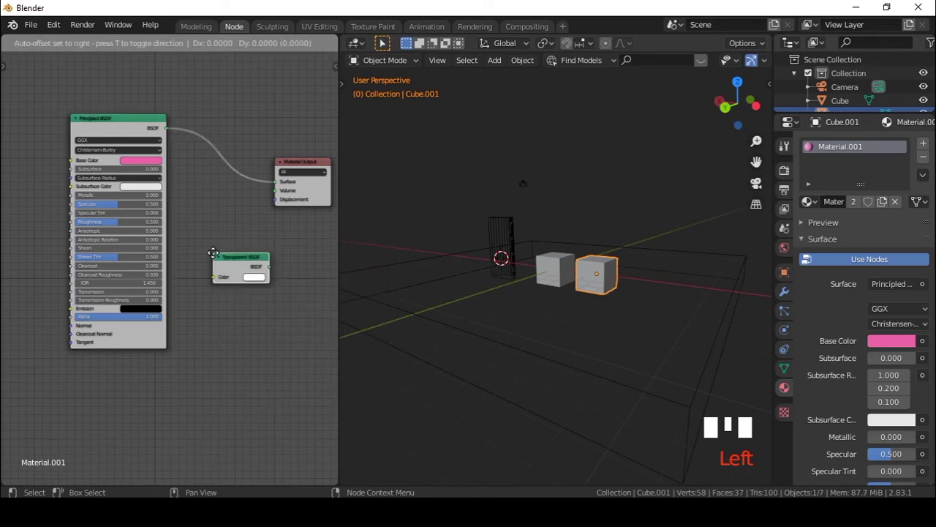
# Mix the Principled and Transparent BSDFs through a Mix Shader with Alpha Hashed blending, then select the other cube
pyautogui.scroll(3)
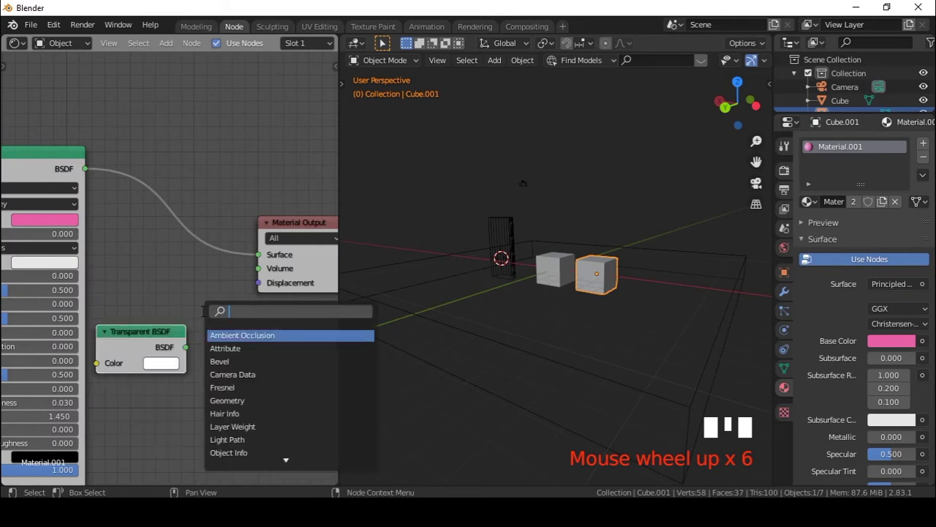
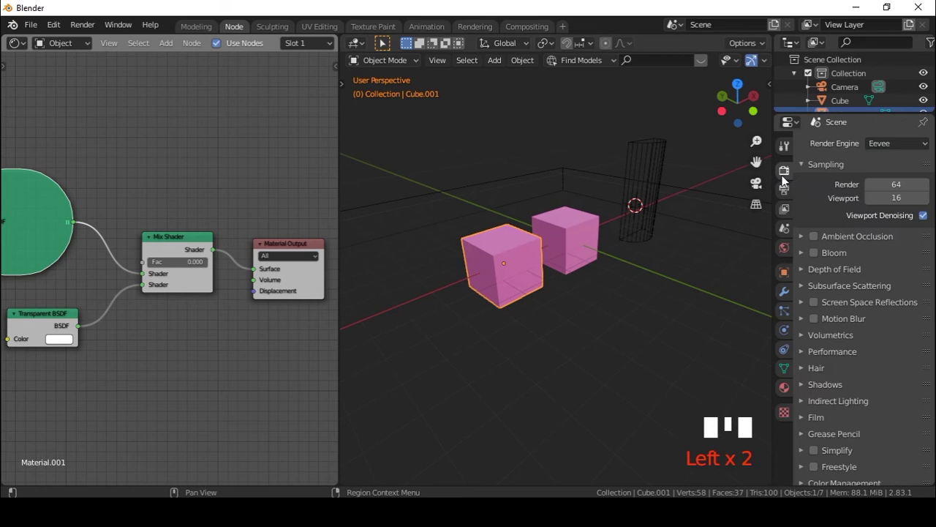
pyautogui.moveTo(819, 299); pyautogui.dragTo(912, 322)
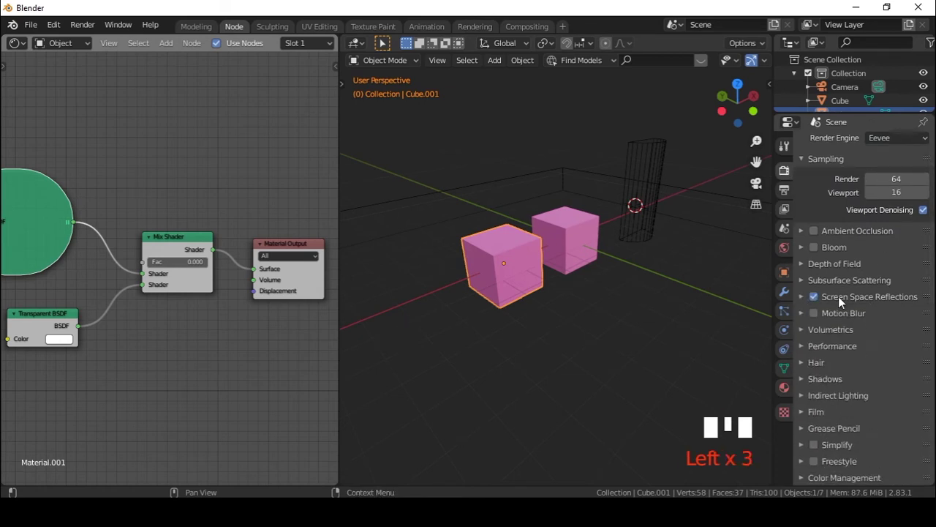
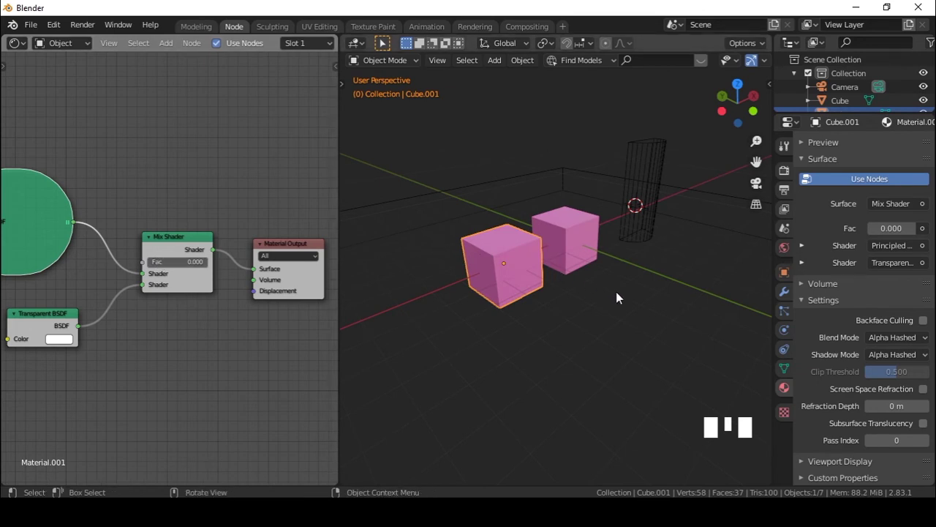
pyautogui.click(196, 29)
pyautogui.press('Tab')
pyautogui.click(422, 219)
pyautogui.moveTo(887, 270); pyautogui.dragTo(145, 199)
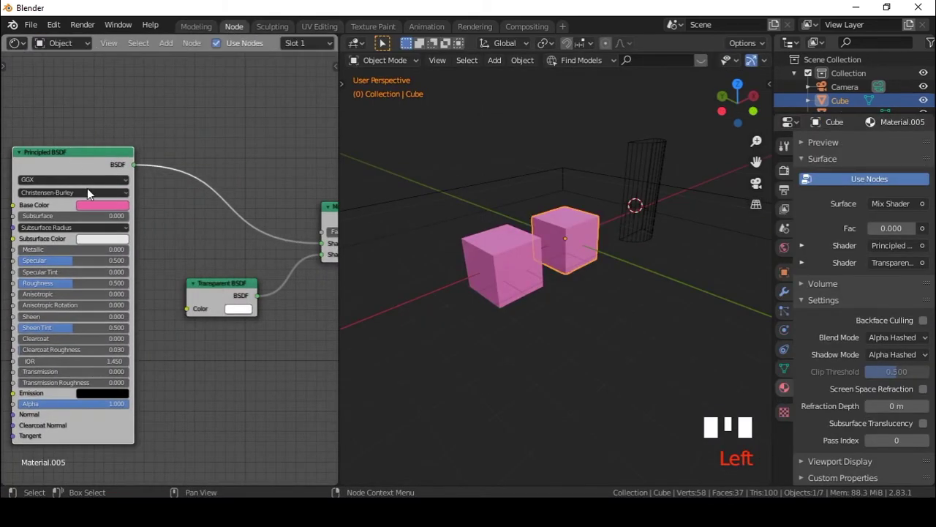
# Set Material.005's Principled BSDF Base Color to blue for the second cube
pyautogui.click(141, 121)
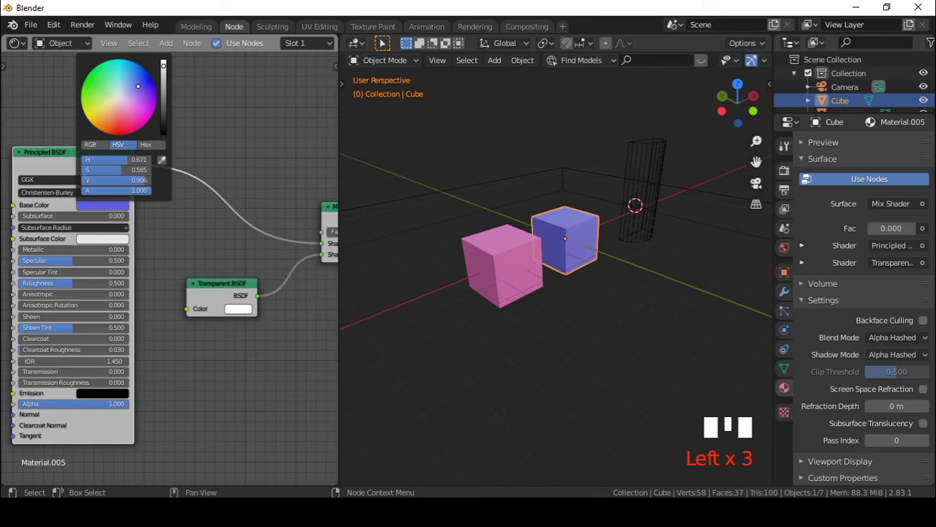
pyautogui.click(206, 30)
pyautogui.scroll(-3)
pyautogui.press('z')
pyautogui.press('Tab')
# In front view select both cubes and raise them 3 m along Z
pyautogui.moveTo(577, 247); pyautogui.dragTo(523, 382)
pyautogui.press('z')
pyautogui.moveTo(514, 329); pyautogui.dragTo(526, 259)
pyautogui.click(526, 259)
pyautogui.moveTo(400, 460); pyautogui.dragTo(354, 193)
pyautogui.press('KP_1')
pyautogui.press('g')
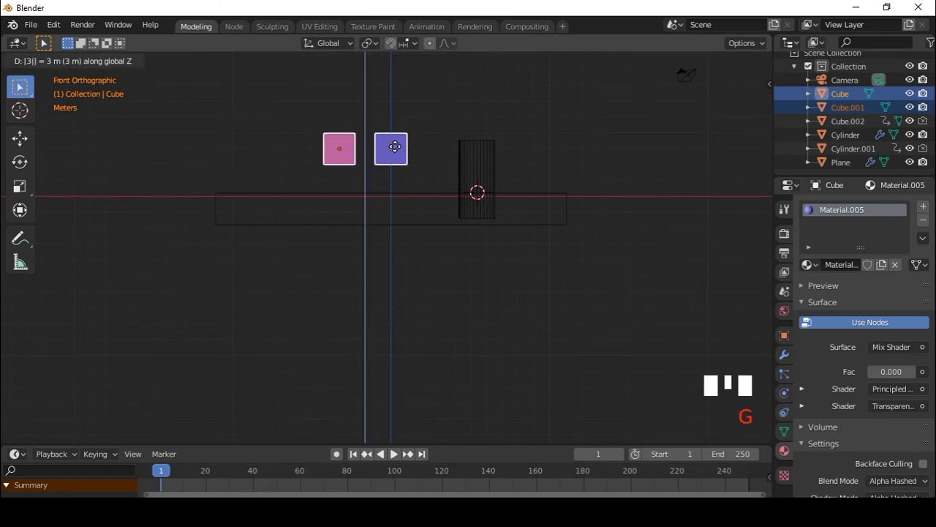
# Select the pink Cube.001, keyframe its location, go to frame 20 and move it vertically
pyautogui.scroll(3)
pyautogui.moveTo(454, 144); pyautogui.dragTo(335, 188)
pyautogui.click(335, 188)
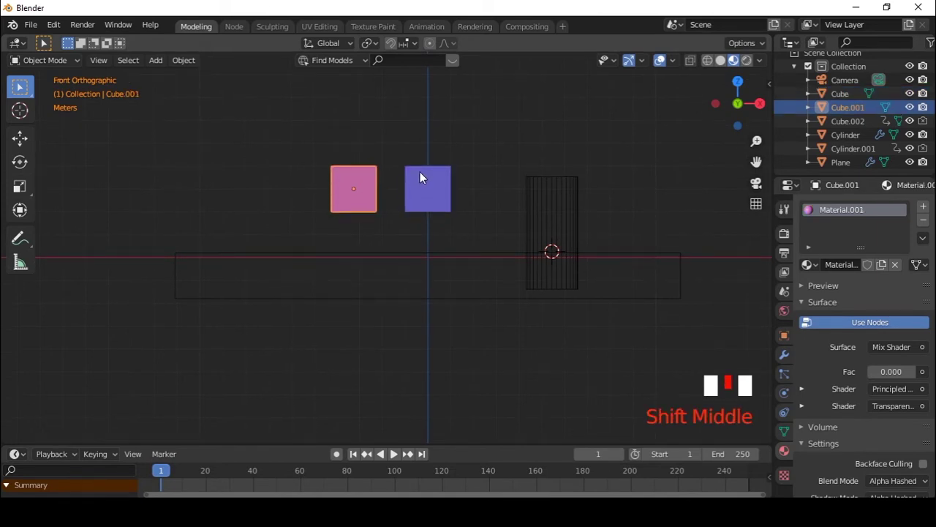
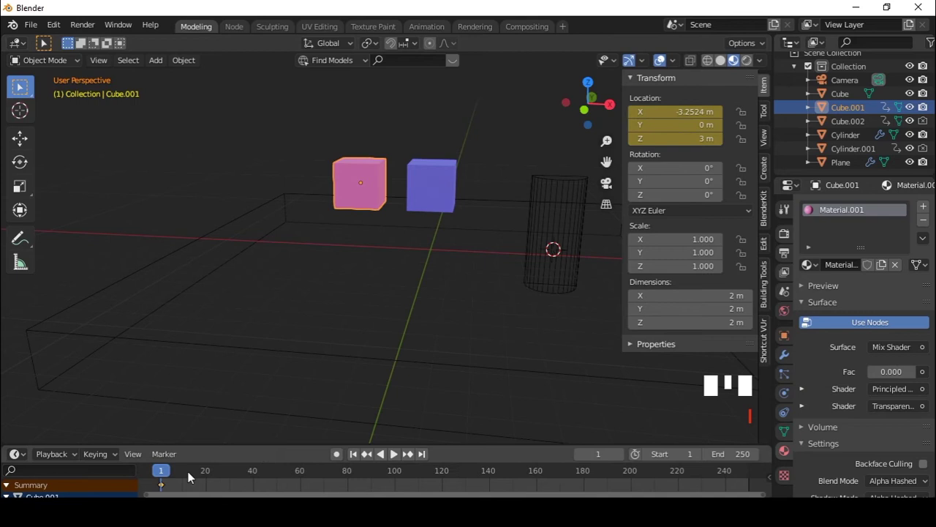
pyautogui.moveTo(166, 477); pyautogui.dragTo(536, 189)
pyautogui.press('g')
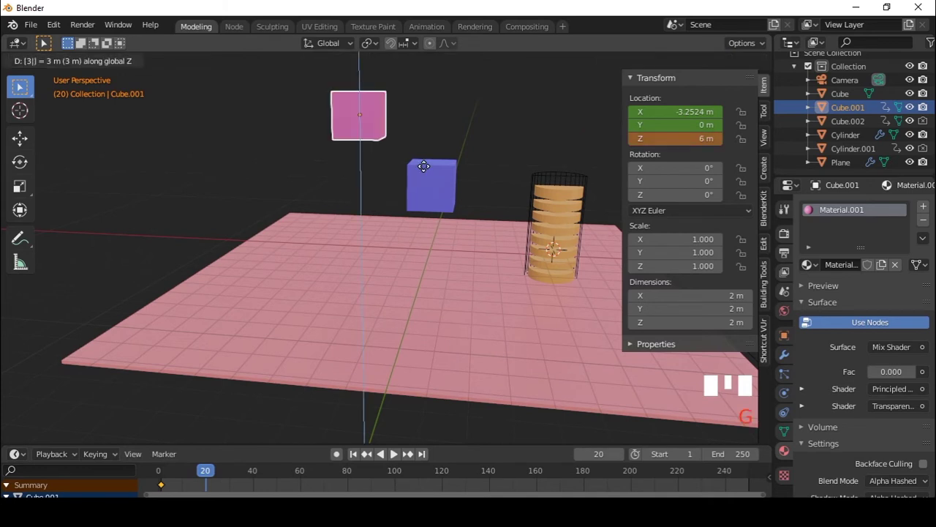
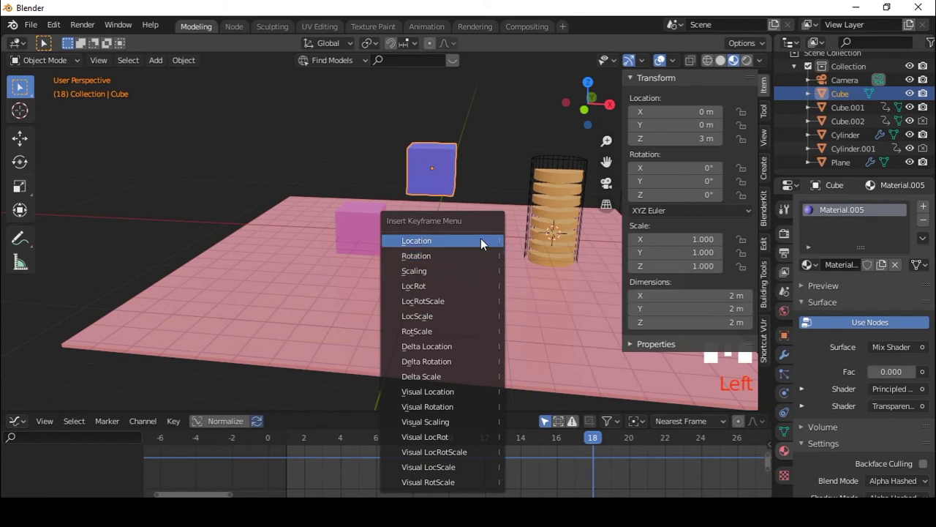
# Play and scrub the blue cube's fall from 3 m at frame 18 down to Z 0 m at frame 37
pyautogui.press('ctrl+v')
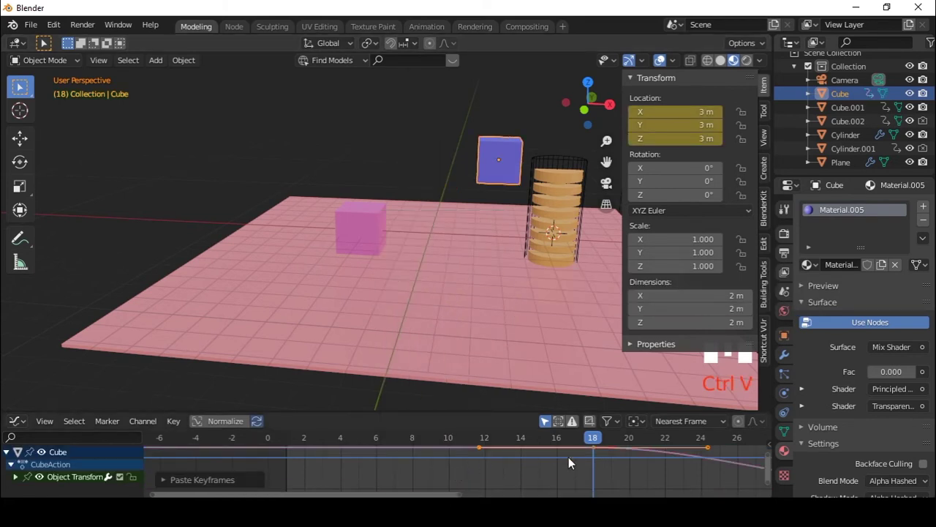
pyautogui.moveTo(599, 436); pyautogui.dragTo(250, 454)
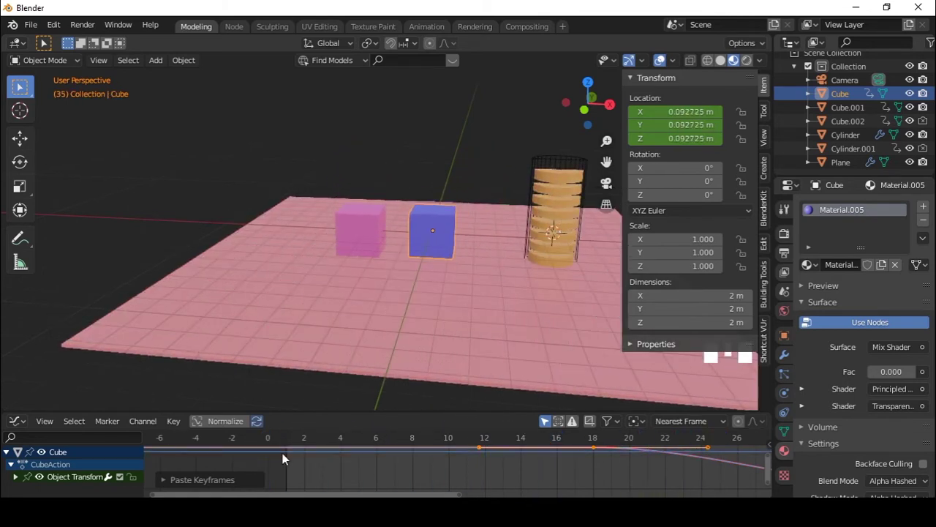
pyautogui.press('ctrl+z')
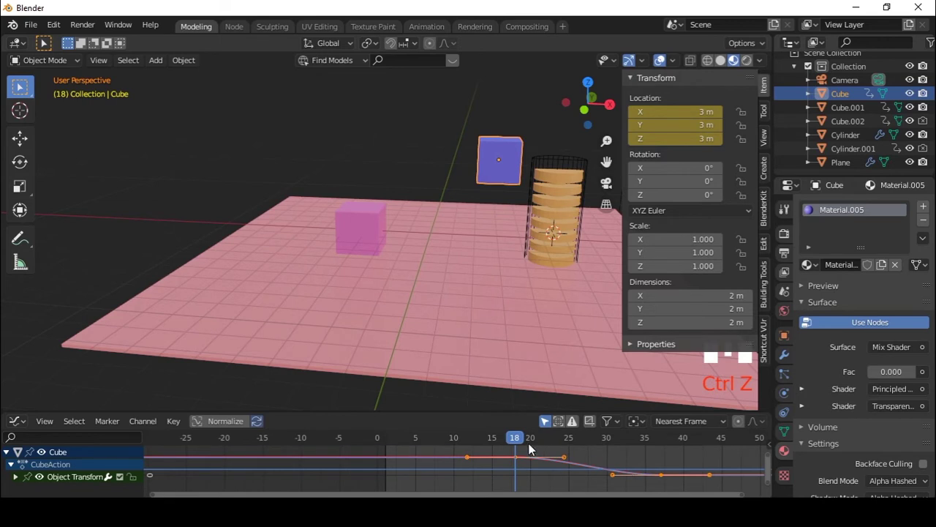
pyautogui.moveTo(535, 444); pyautogui.dragTo(613, 441)
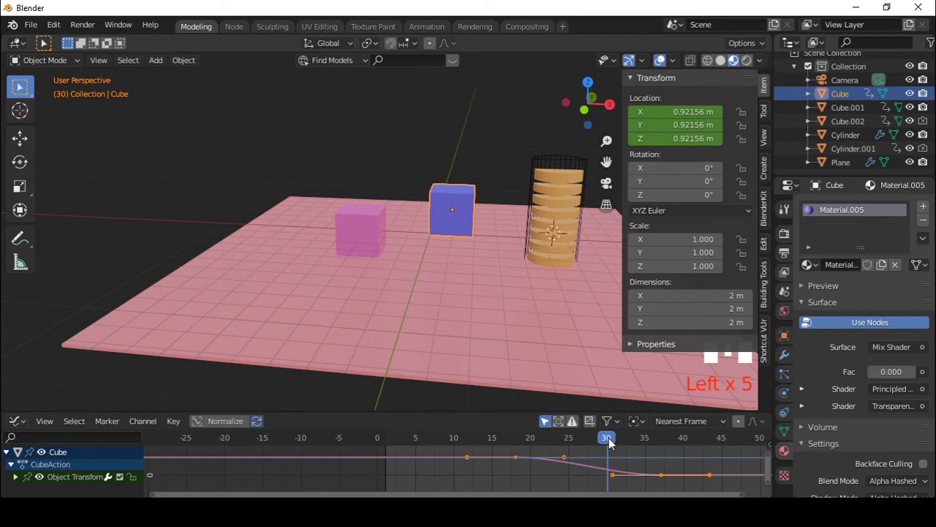
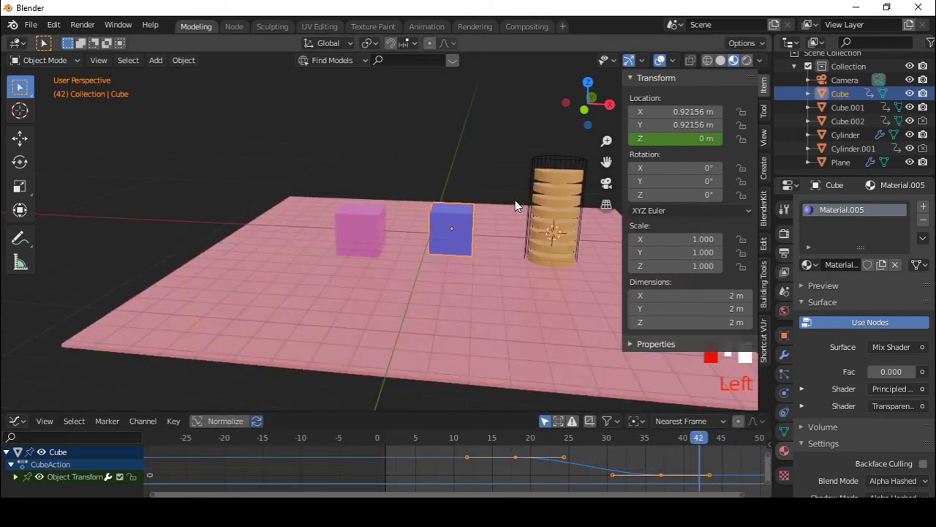
# In front orthographic view, move the blue cube along X beside the cylinder and keyframe its start height
pyautogui.scroll(-3)
pyautogui.press('KP_1')
pyautogui.scroll(3)
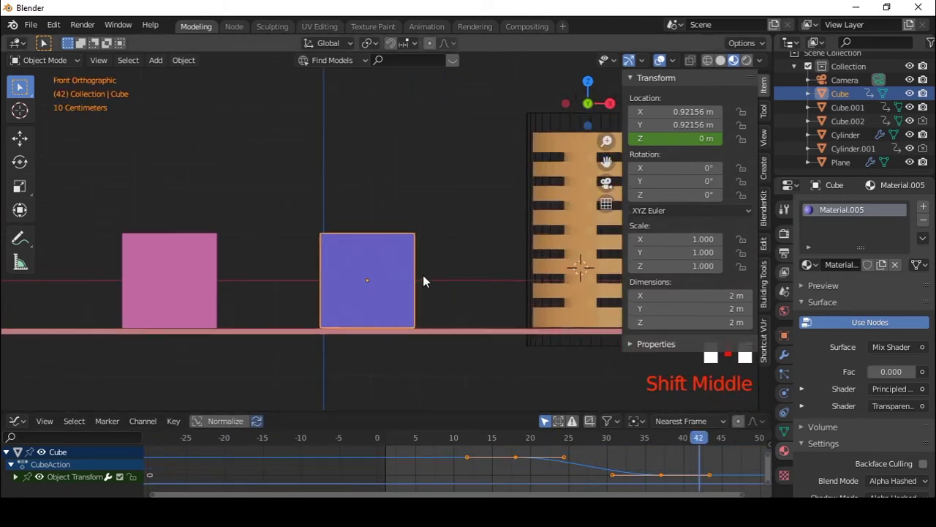
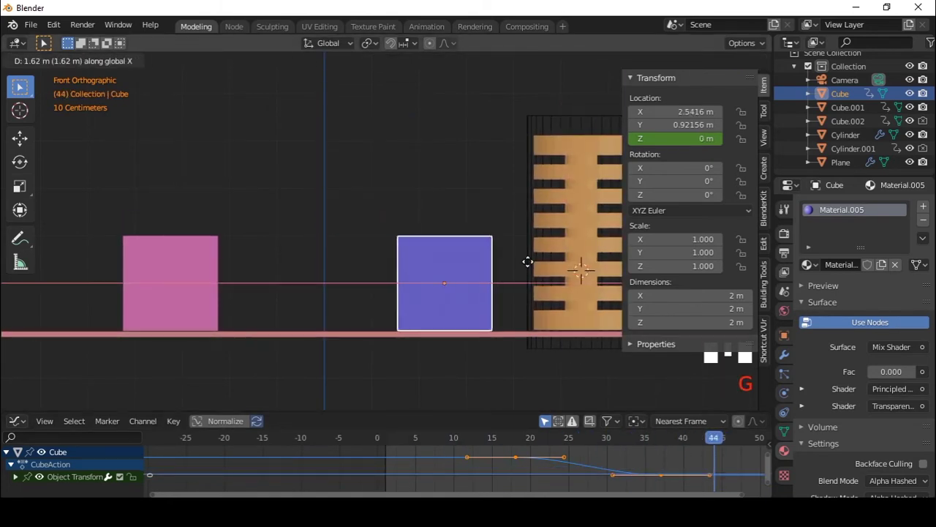
pyautogui.moveTo(660, 439); pyautogui.dragTo(479, 290)
pyautogui.press('g')
pyautogui.moveTo(553, 444); pyautogui.dragTo(343, 270)
pyautogui.press('g')
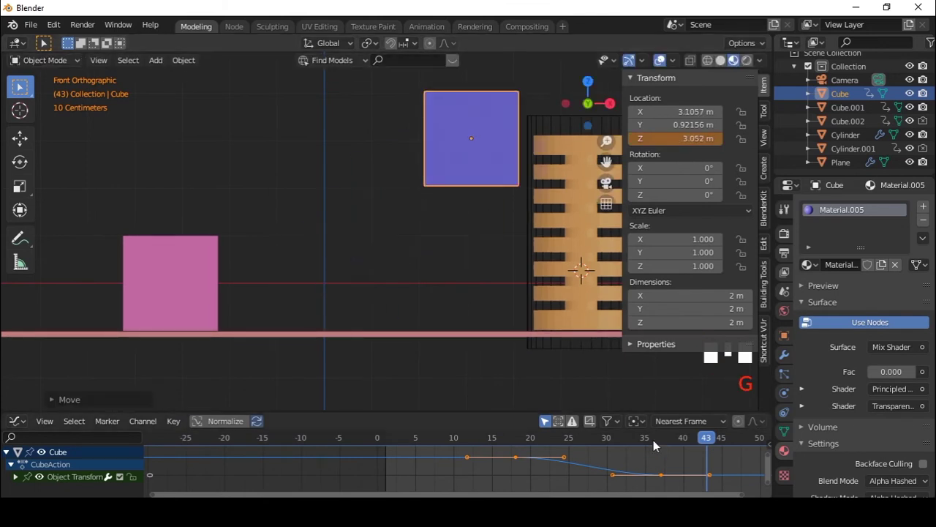
# Select the second cylinder and return to a perspective wireframe view of the scene
pyautogui.moveTo(661, 436); pyautogui.dragTo(487, 249)
pyautogui.scroll(-3)
pyautogui.moveTo(475, 247); pyautogui.dragTo(348, 227)
pyautogui.click(348, 227)
pyautogui.click(461, 240)
pyautogui.scroll(-3)
pyautogui.moveTo(453, 274); pyautogui.dragTo(468, 242)
pyautogui.press('KP_0')
pyautogui.scroll(-3)
pyautogui.moveTo(344, 255); pyautogui.dragTo(405, 179)
# Add a point light, duplicate it, and raise the duplicate above the scene
pyautogui.scroll(-3)
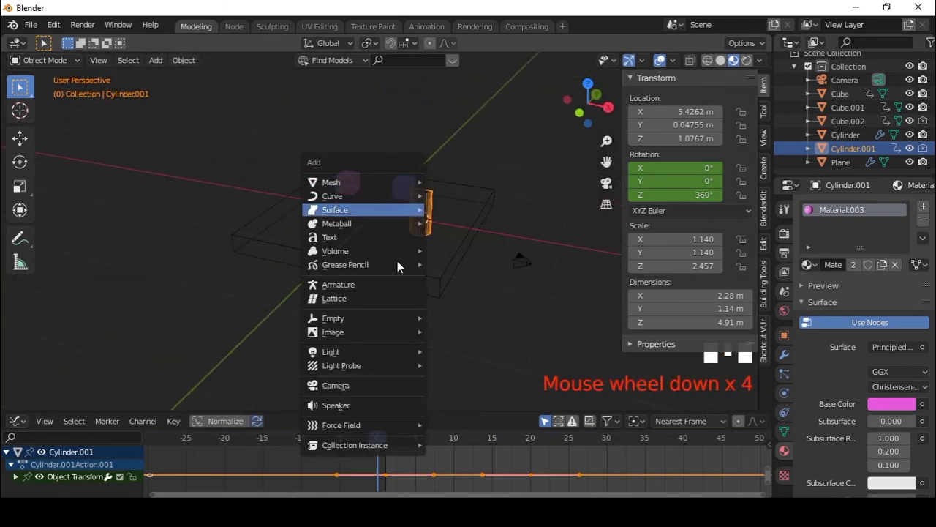
pyautogui.scroll(-3)
pyautogui.press('shift+a')
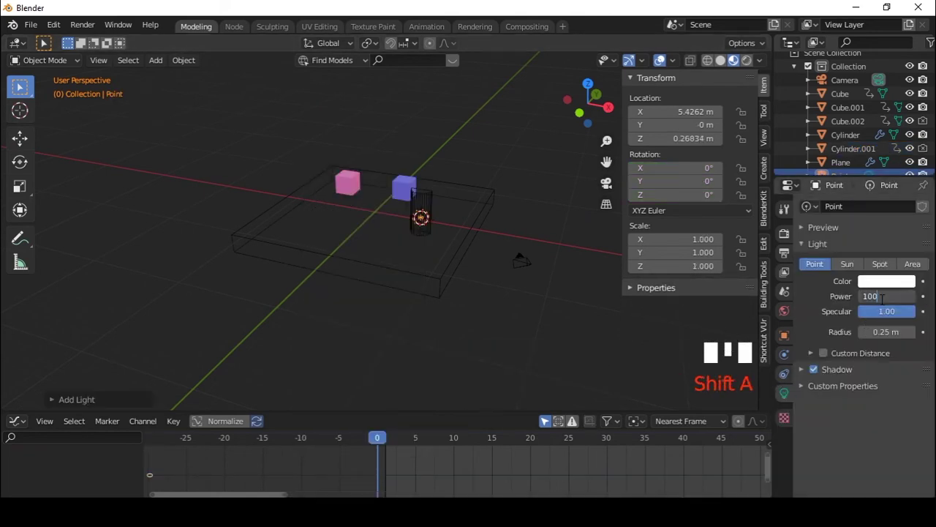
pyautogui.press('KP_0')
pyautogui.scroll(-3)
pyautogui.press('g')
pyautogui.moveTo(474, 190); pyautogui.dragTo(378, 190)
pyautogui.press('shift+d')
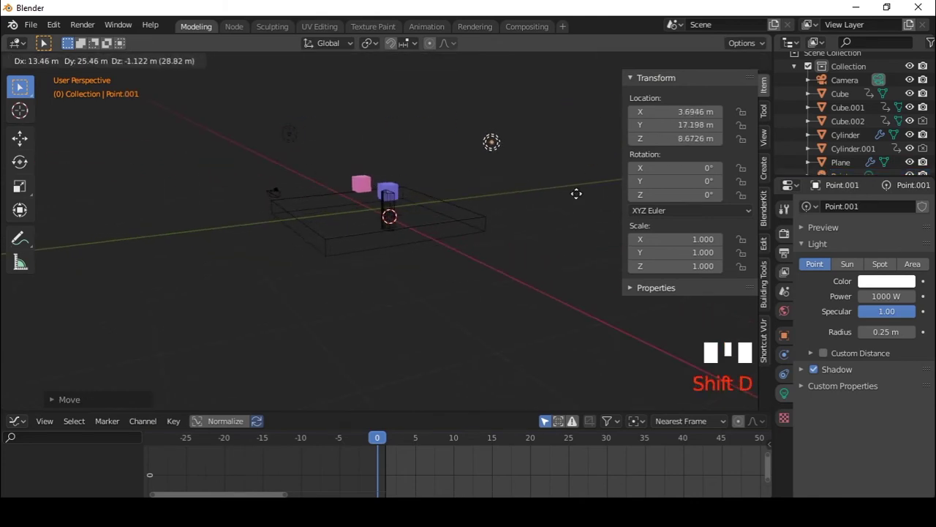
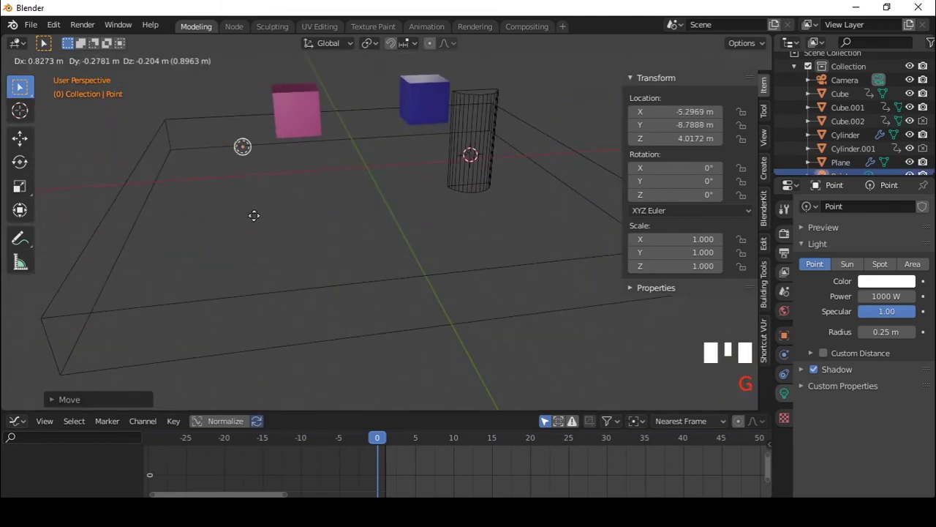
# Move the first light to the other side above the plane and check placement through the camera
pyautogui.scroll(-3)
pyautogui.moveTo(464, 194); pyautogui.dragTo(461, 126)
pyautogui.click(461, 126)
pyautogui.moveTo(467, 137); pyautogui.dragTo(383, 118)
pyautogui.press('g')
pyautogui.press('KP_0')
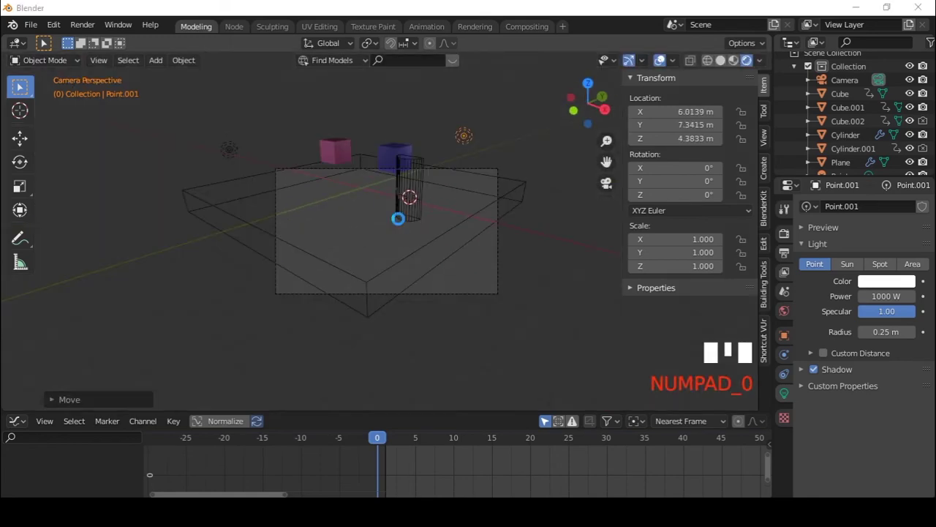
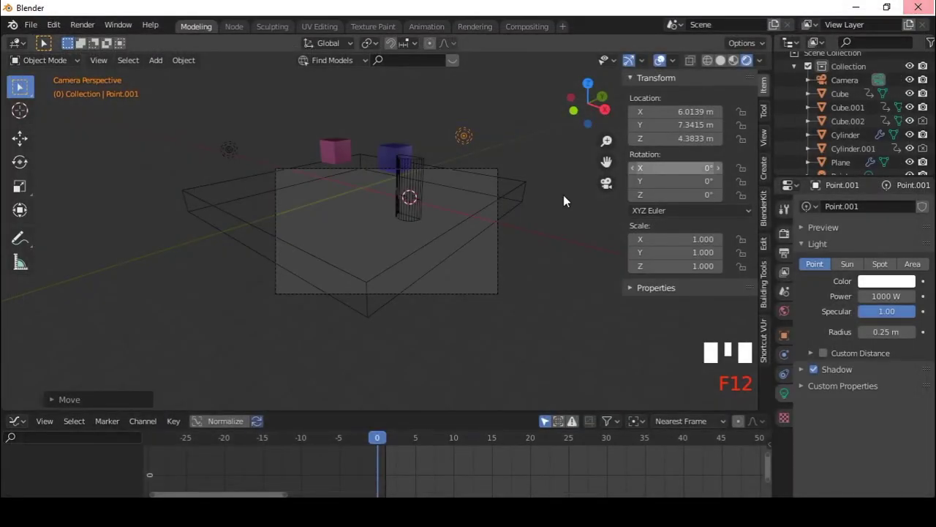
pyautogui.scroll(3)
pyautogui.moveTo(387, 445); pyautogui.dragTo(388, 442)
pyautogui.moveTo(548, 184); pyautogui.dragTo(485, 229)
# Switch the viewport to Rendered shading and briefly play the animation with lighting and shadows
pyautogui.press('shift+space')
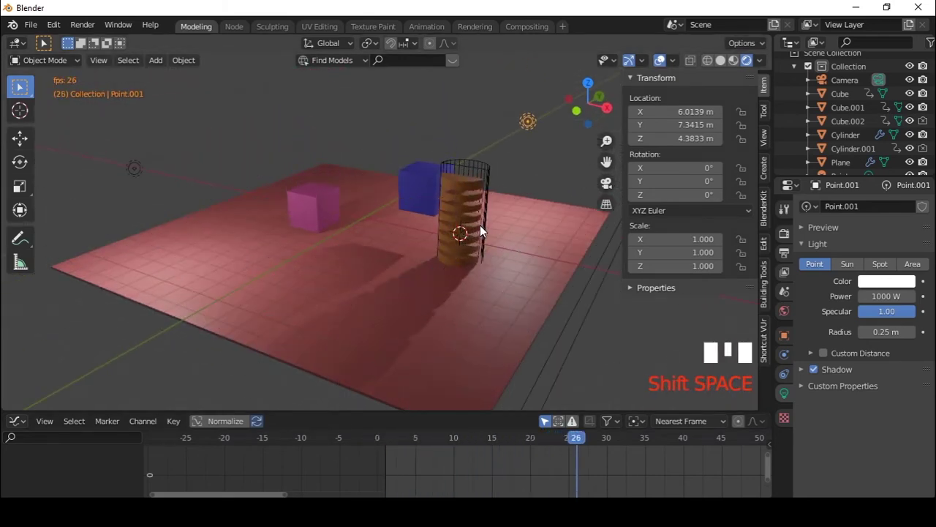
pyautogui.press('shift+space')
pyautogui.press('shift+Left')
pyautogui.press('shift+space')
pyautogui.press('shift+space')
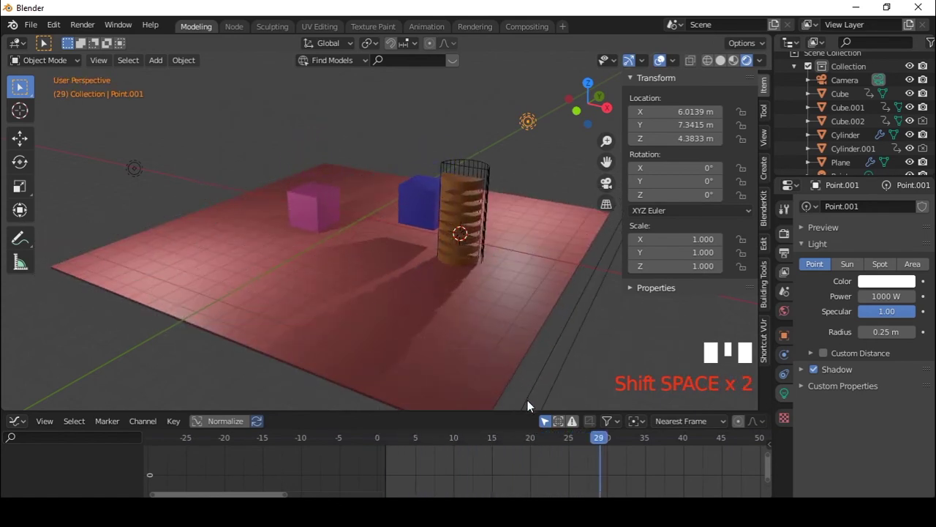
pyautogui.moveTo(512, 446); pyautogui.dragTo(318, 160)
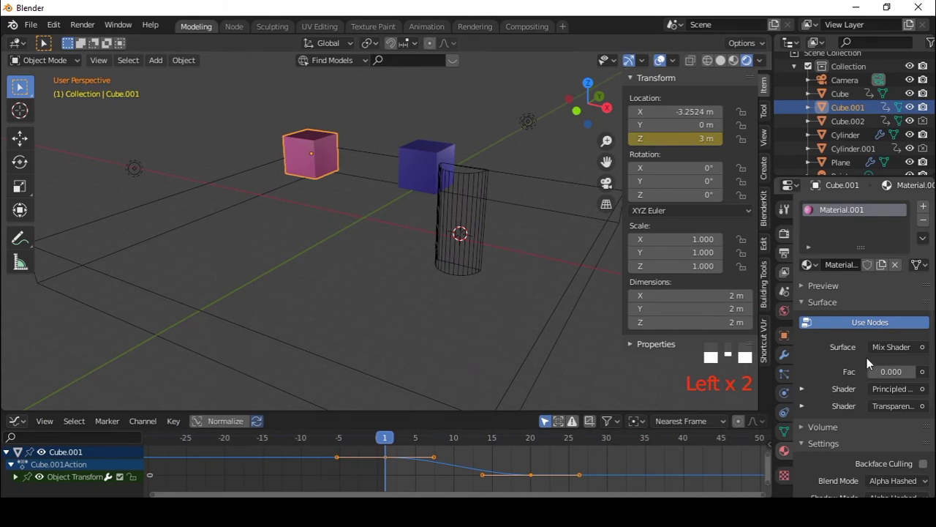
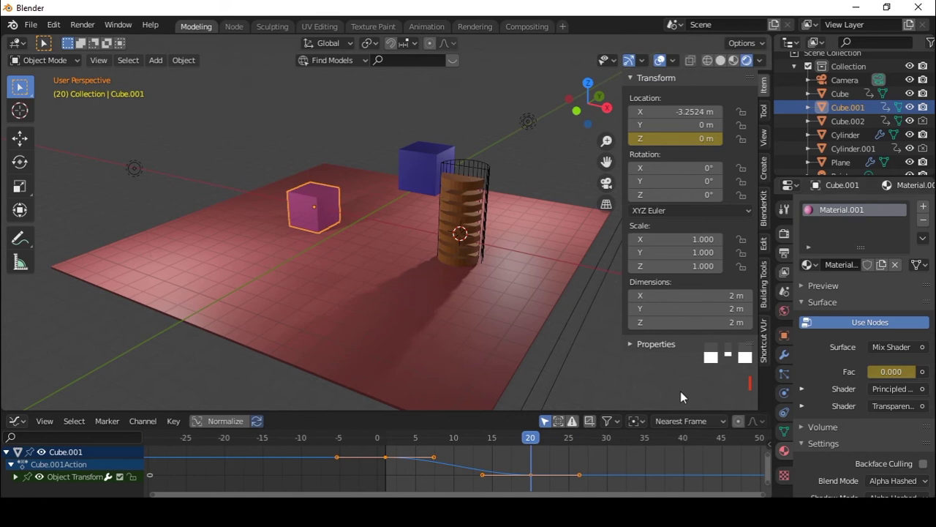
# Select the blue cube, check its landing keyframe, then play the animation through the camera view
pyautogui.click(429, 168)
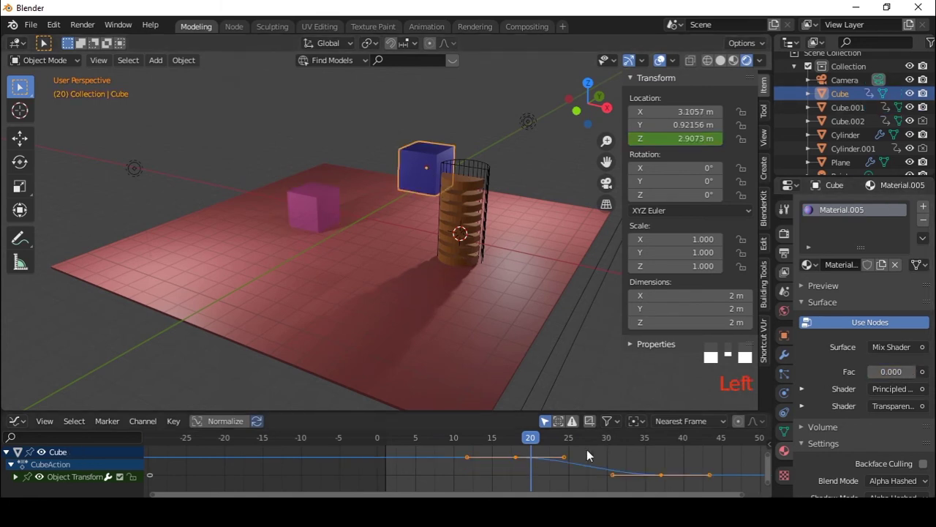
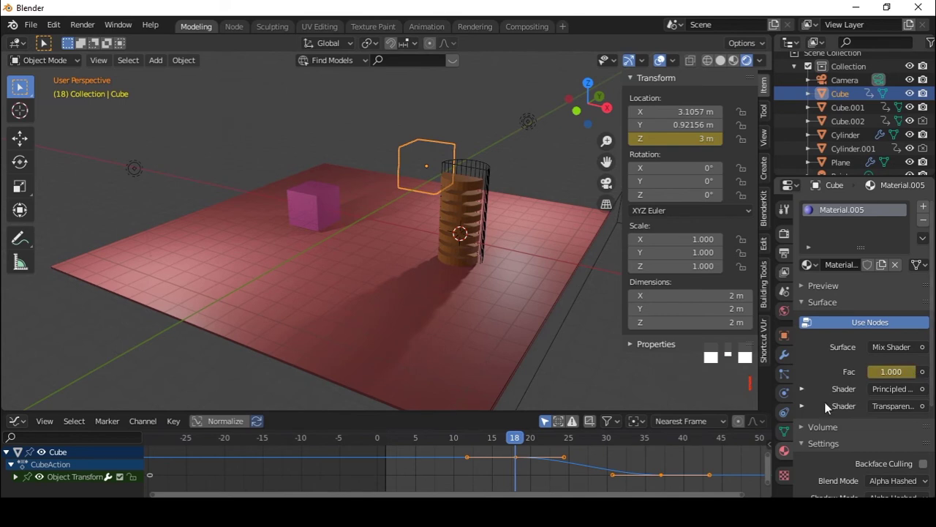
pyautogui.moveTo(674, 441); pyautogui.dragTo(902, 369)
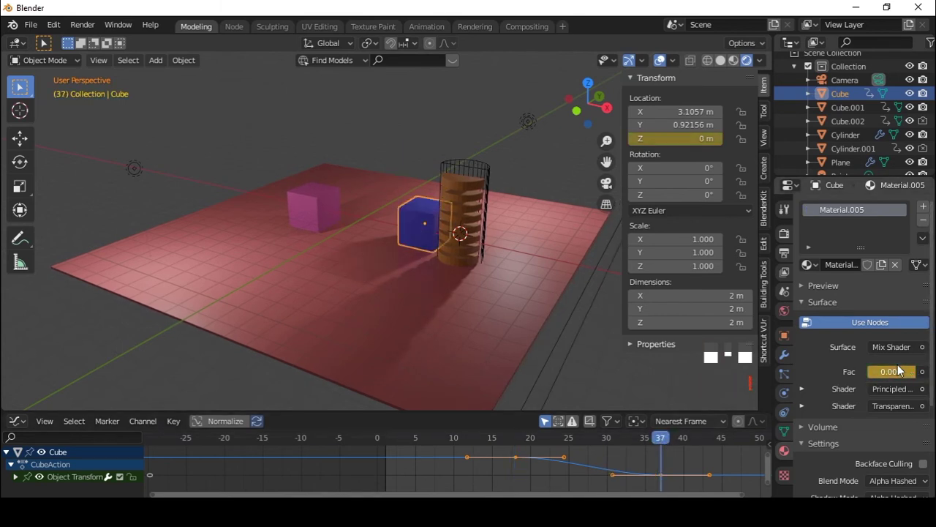
pyautogui.moveTo(661, 440); pyautogui.dragTo(630, 456)
pyautogui.scroll(-3)
pyautogui.moveTo(481, 297); pyautogui.dragTo(446, 256)
pyautogui.press('KP_0')
pyautogui.moveTo(442, 442); pyautogui.dragTo(408, 305)
pyautogui.press('shift+space')
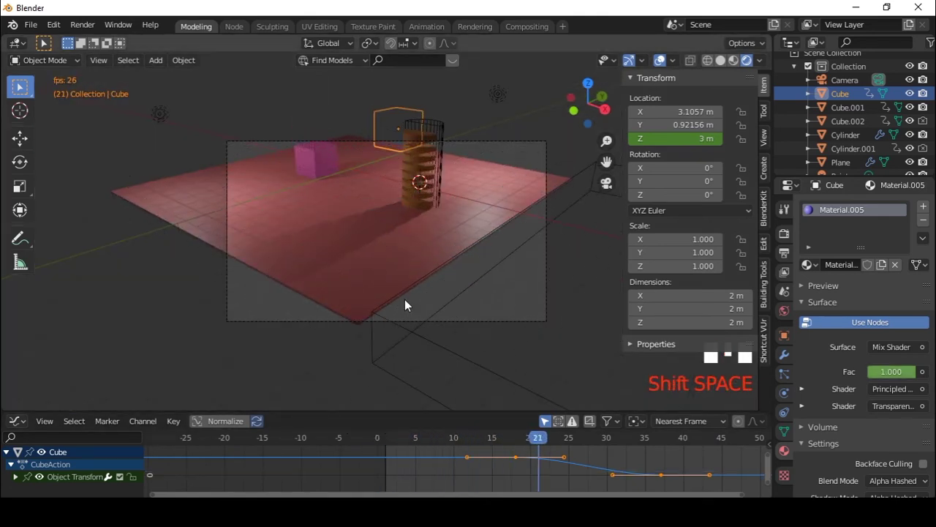